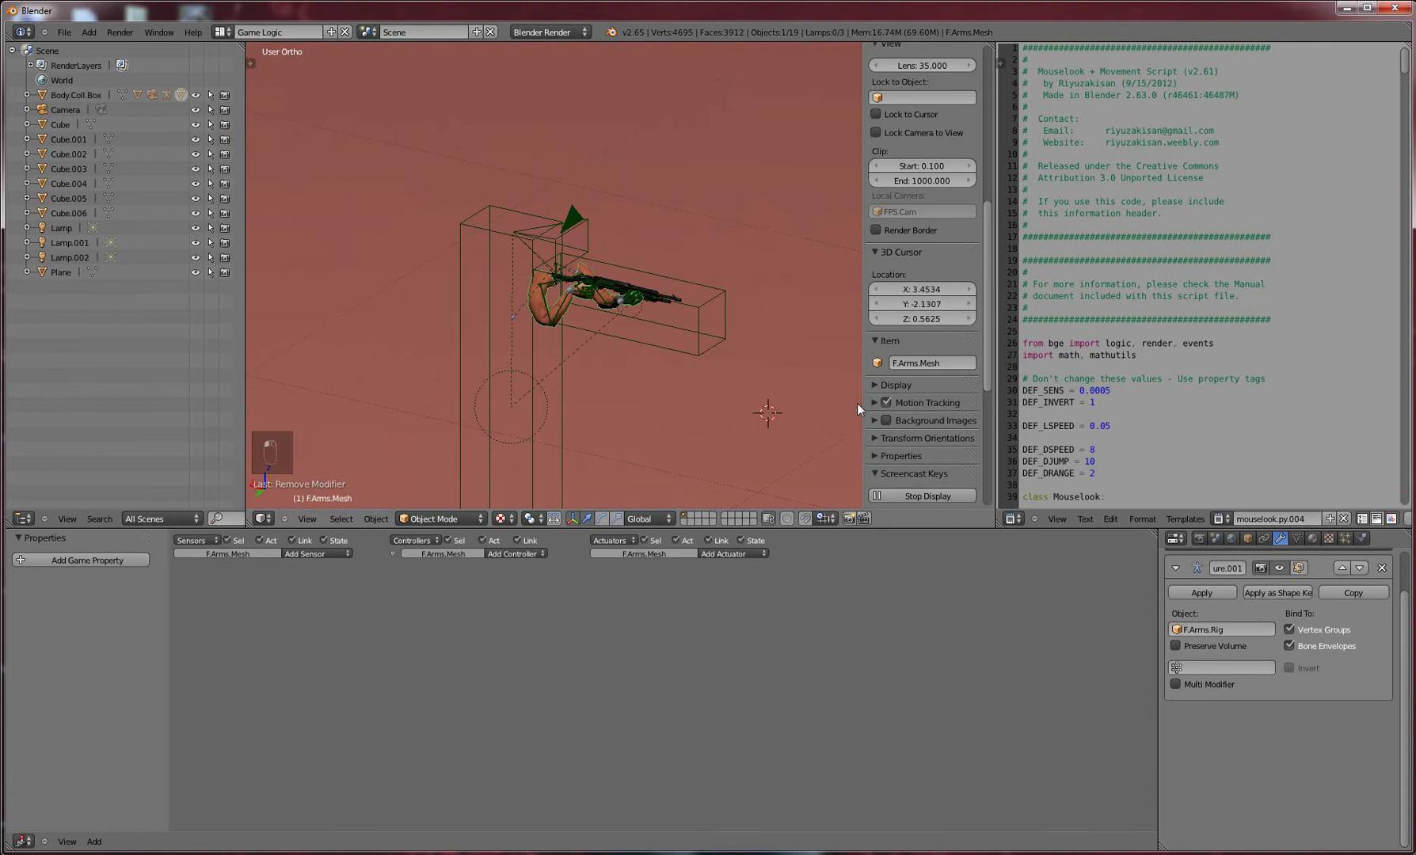
Maximize the 3D viewport to full window for a closer look at the arms and shotgun
key(ctrl+Up)
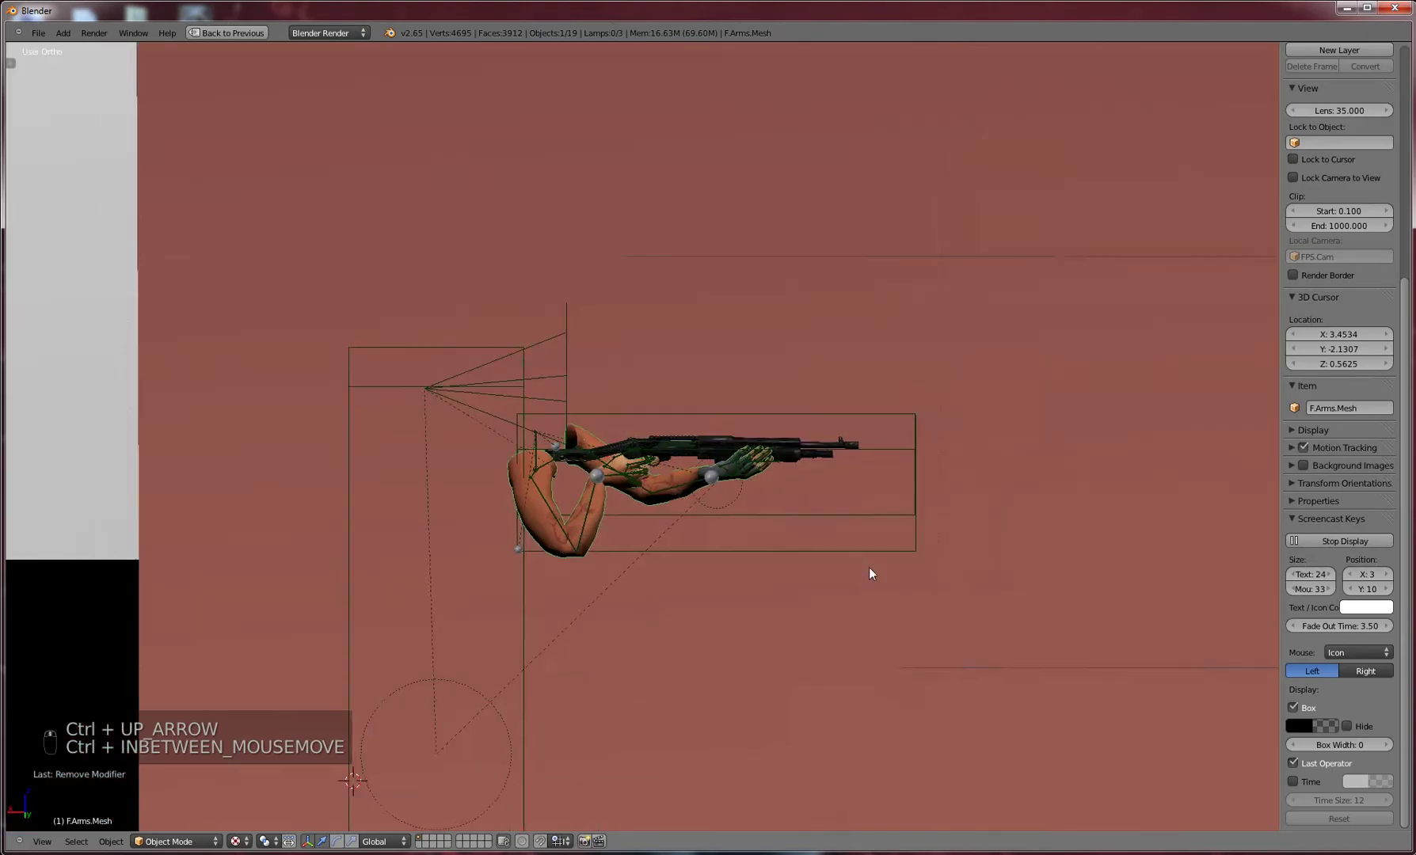
key(shift+g)
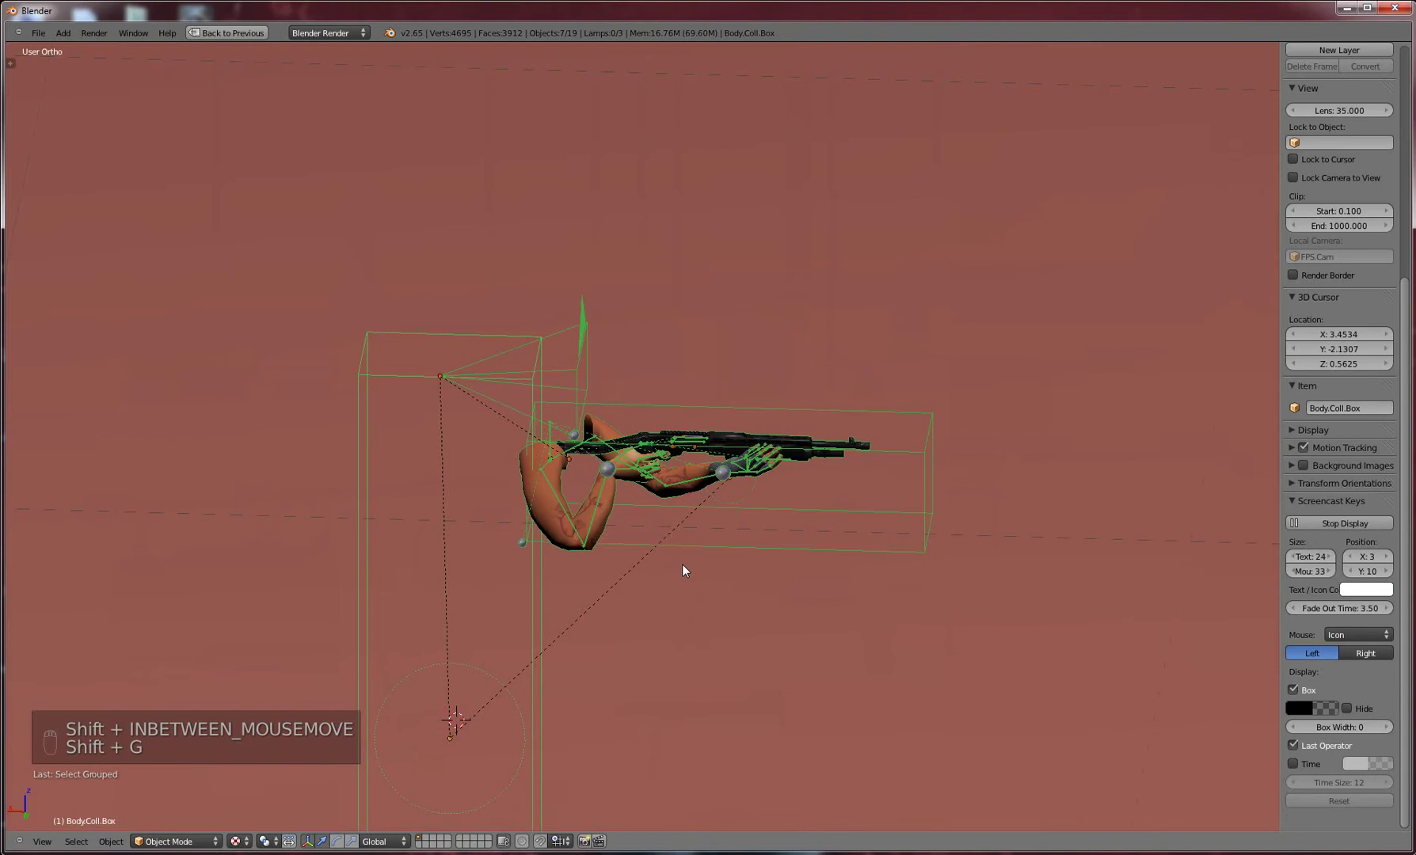
key(shift+h)
drag(776, 619, 600, 541)
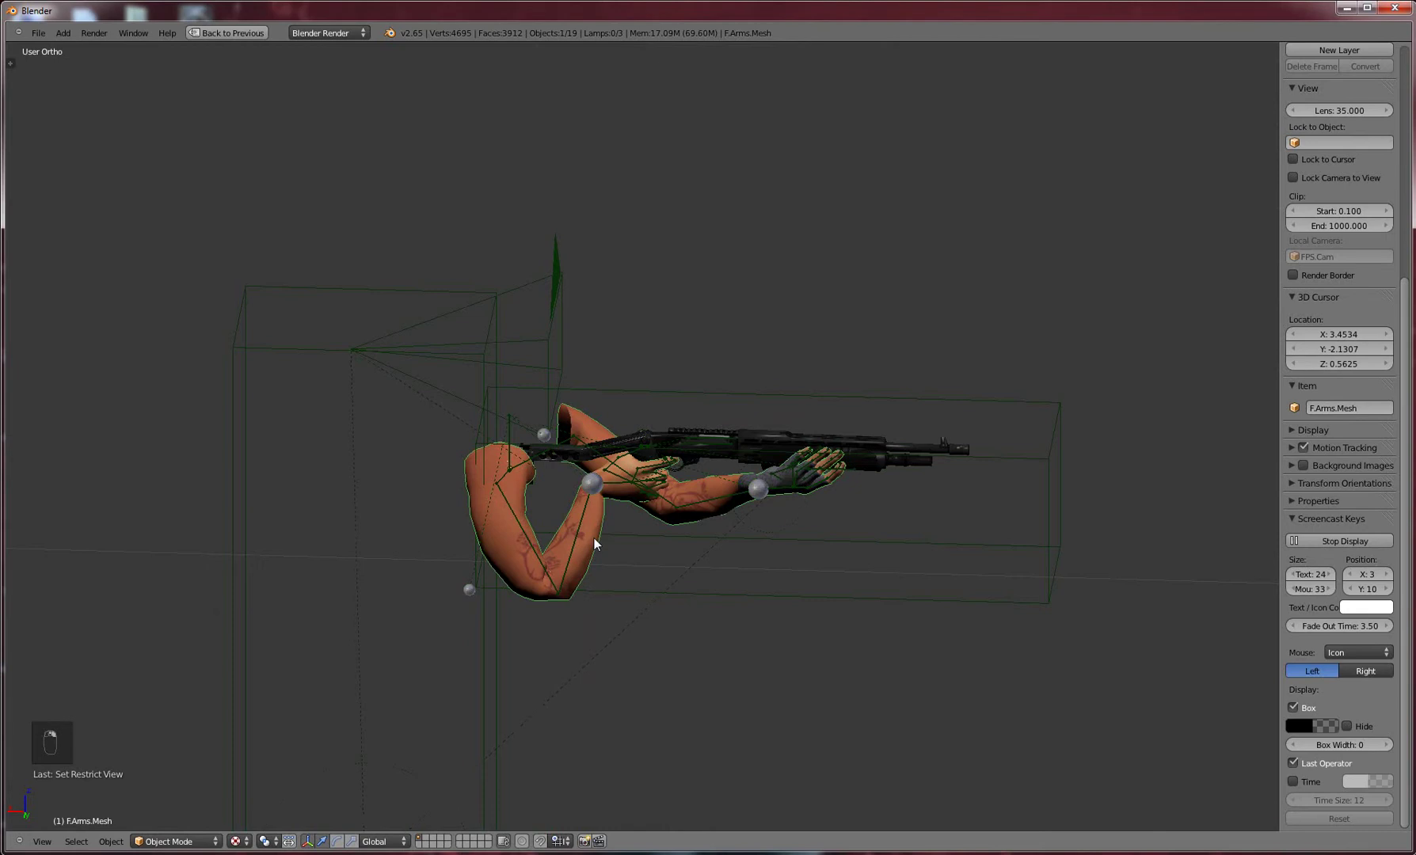
drag(828, 434, 907, 442)
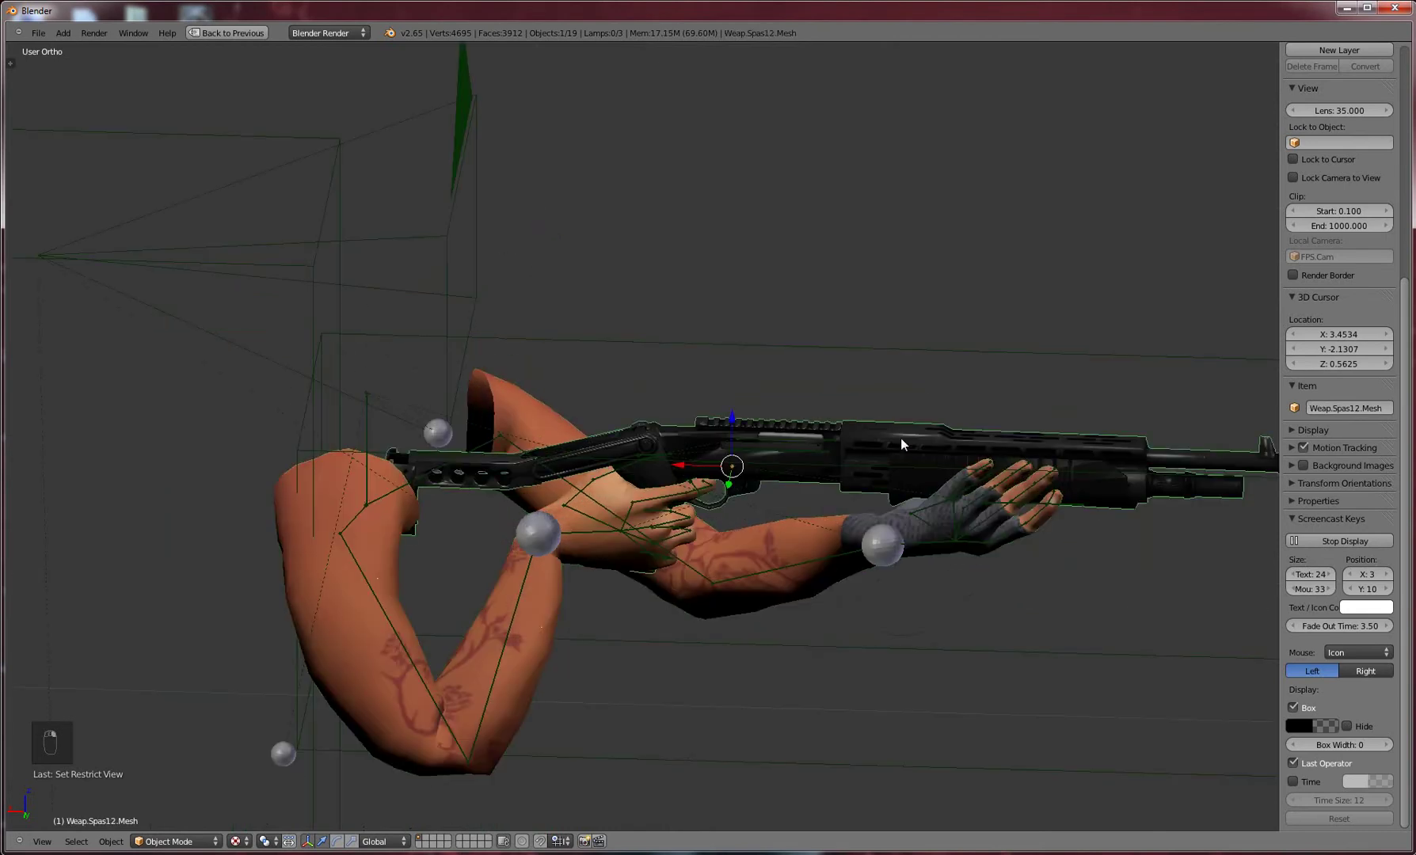
middle_click(911, 448)
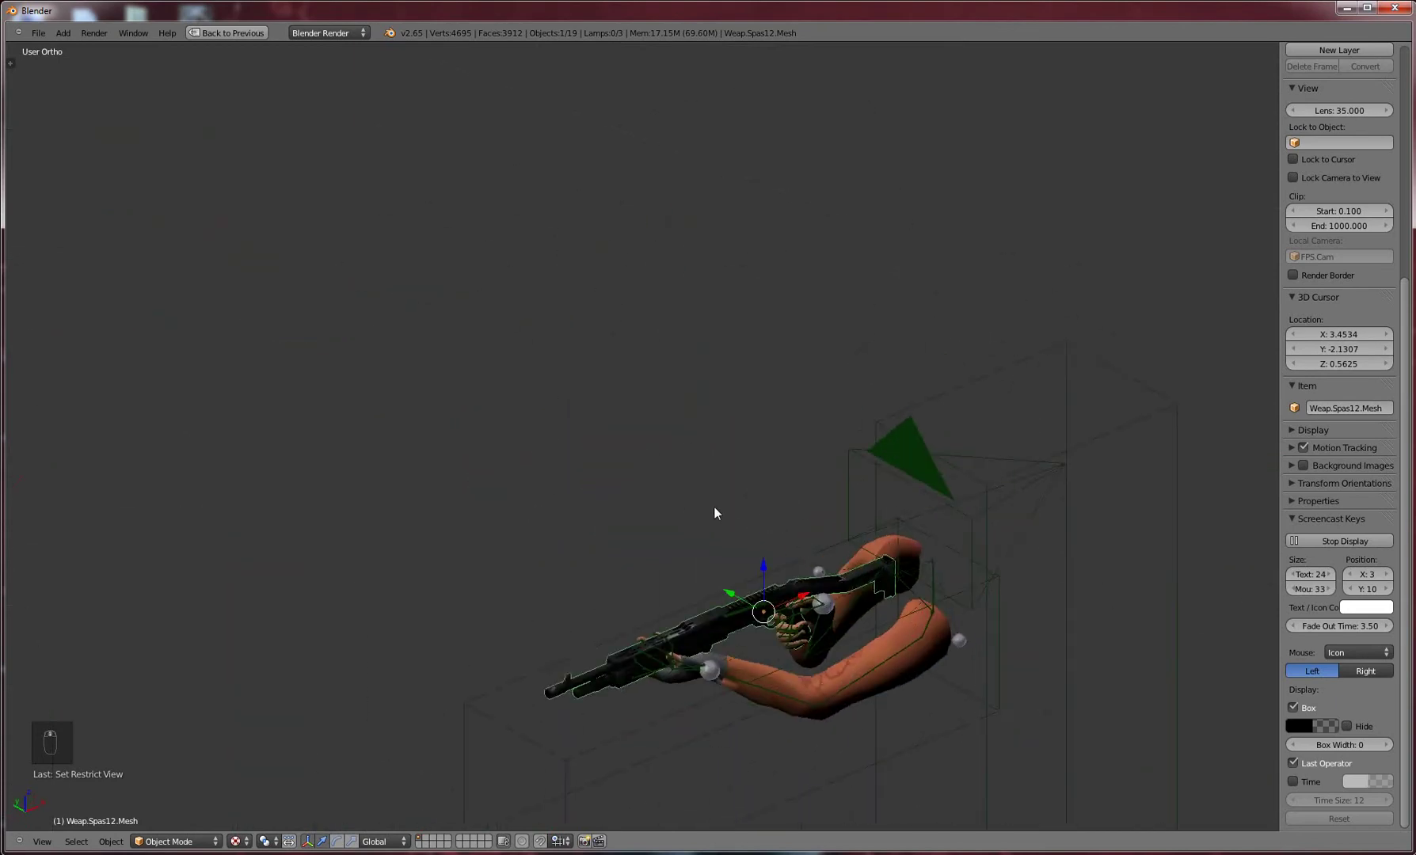
middle_click(683, 489)
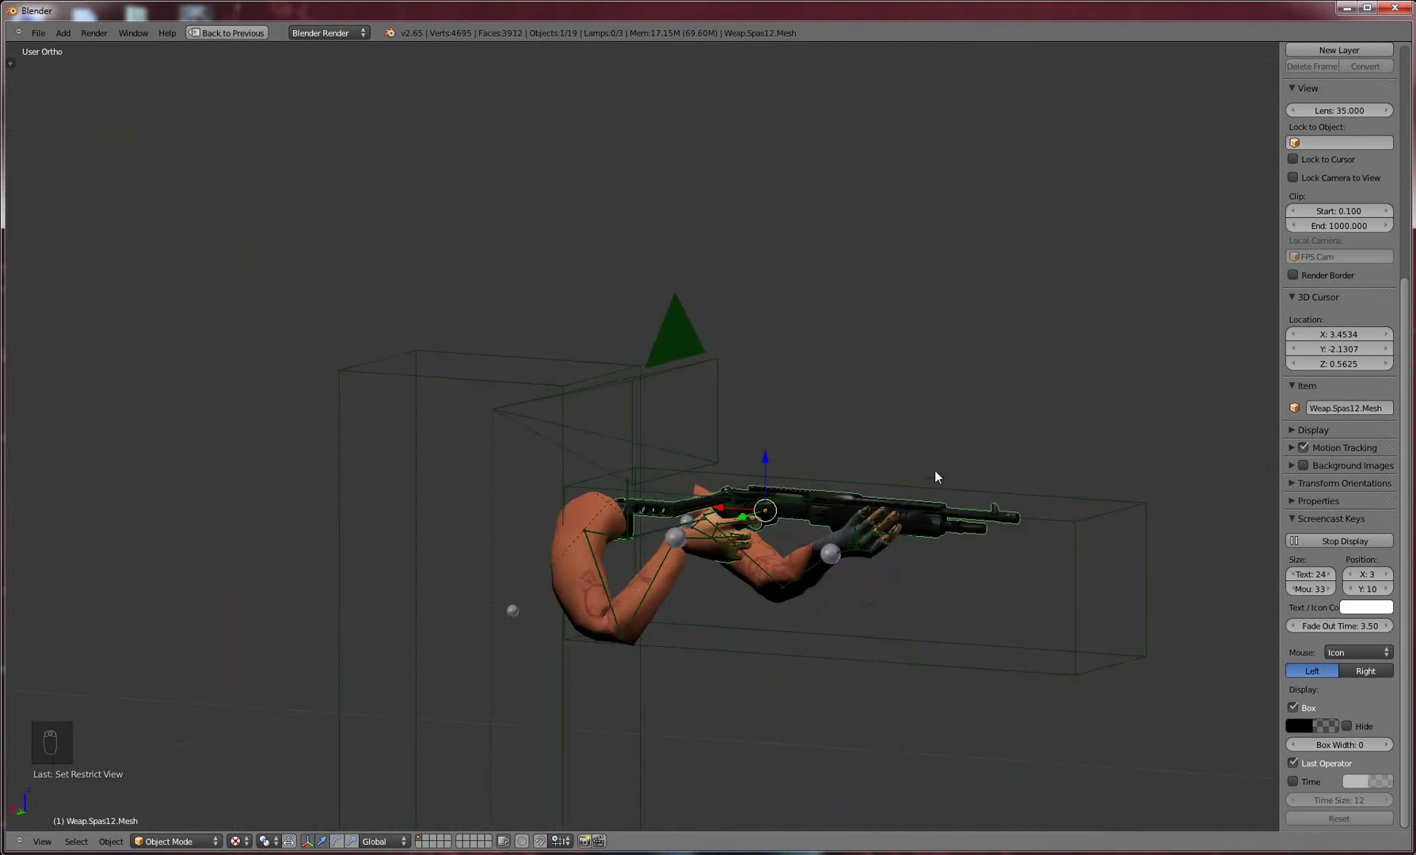
drag(776, 524, 797, 526)
middle_click(659, 524)
drag(661, 524, 1021, 428)
middle_click(978, 437)
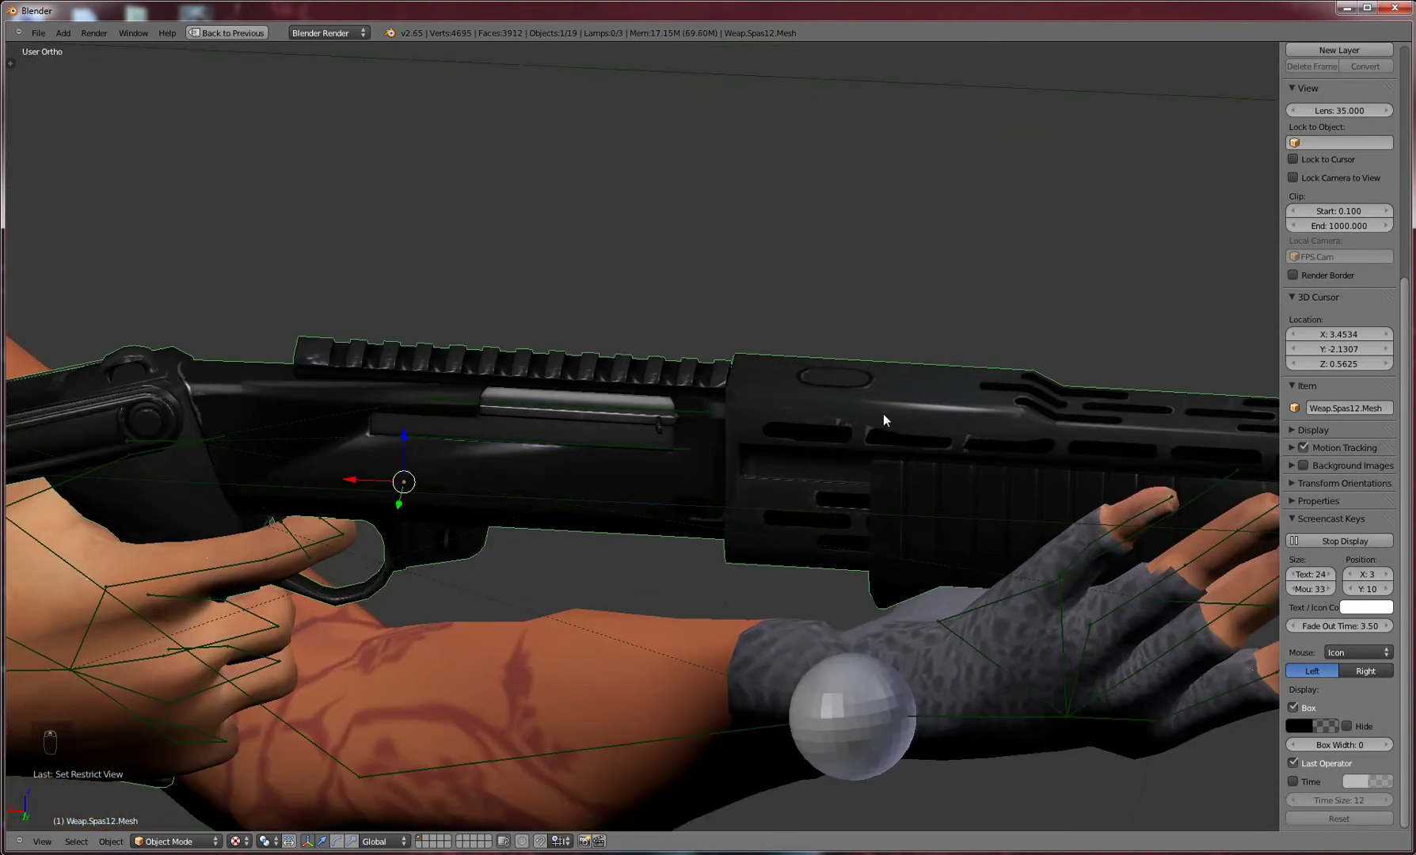
middle_click(902, 462)
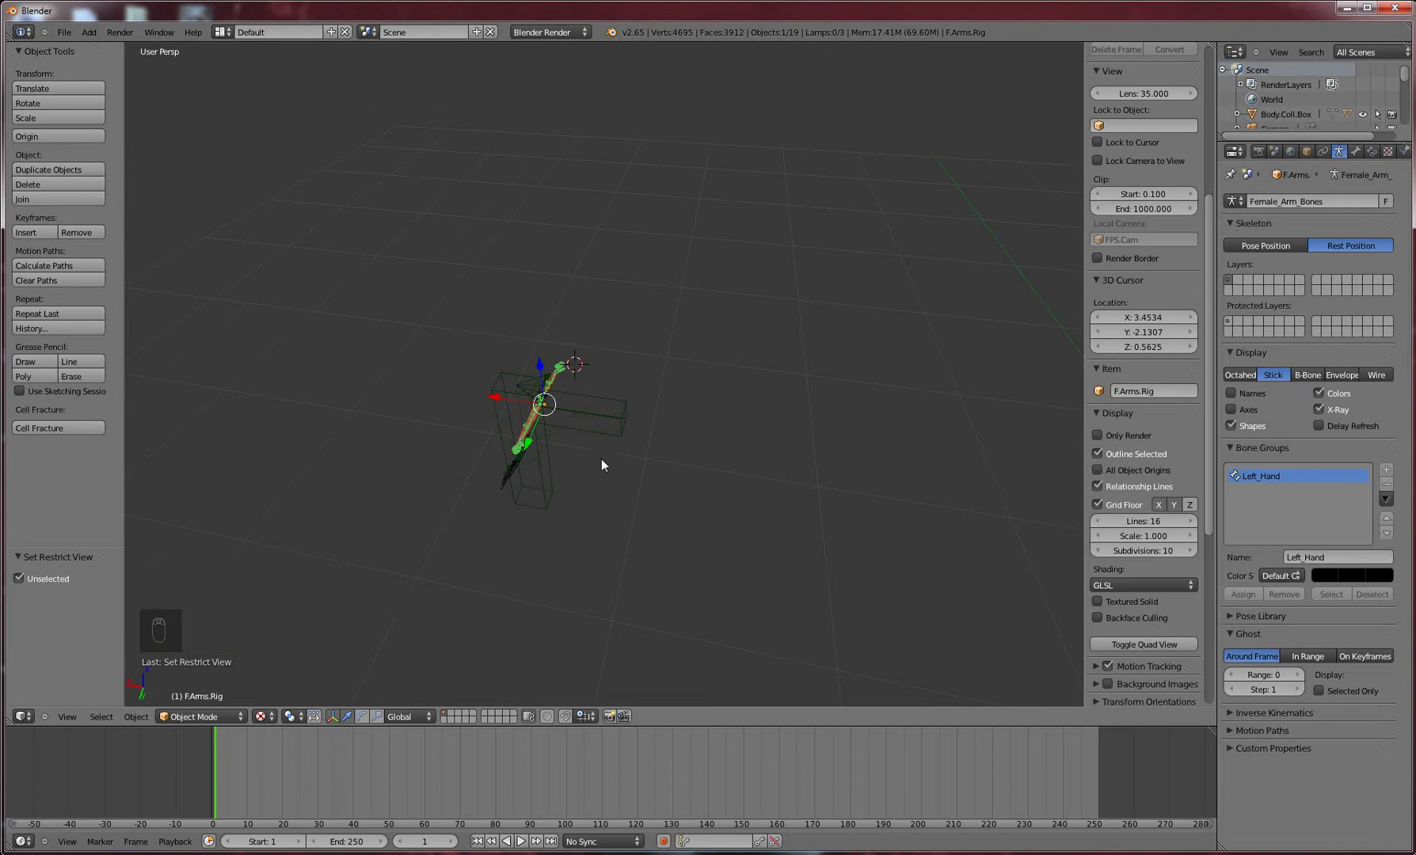
Orbit back toward the arms and gun and inspect the rig and collision box properties
drag(532, 460, 405, 401)
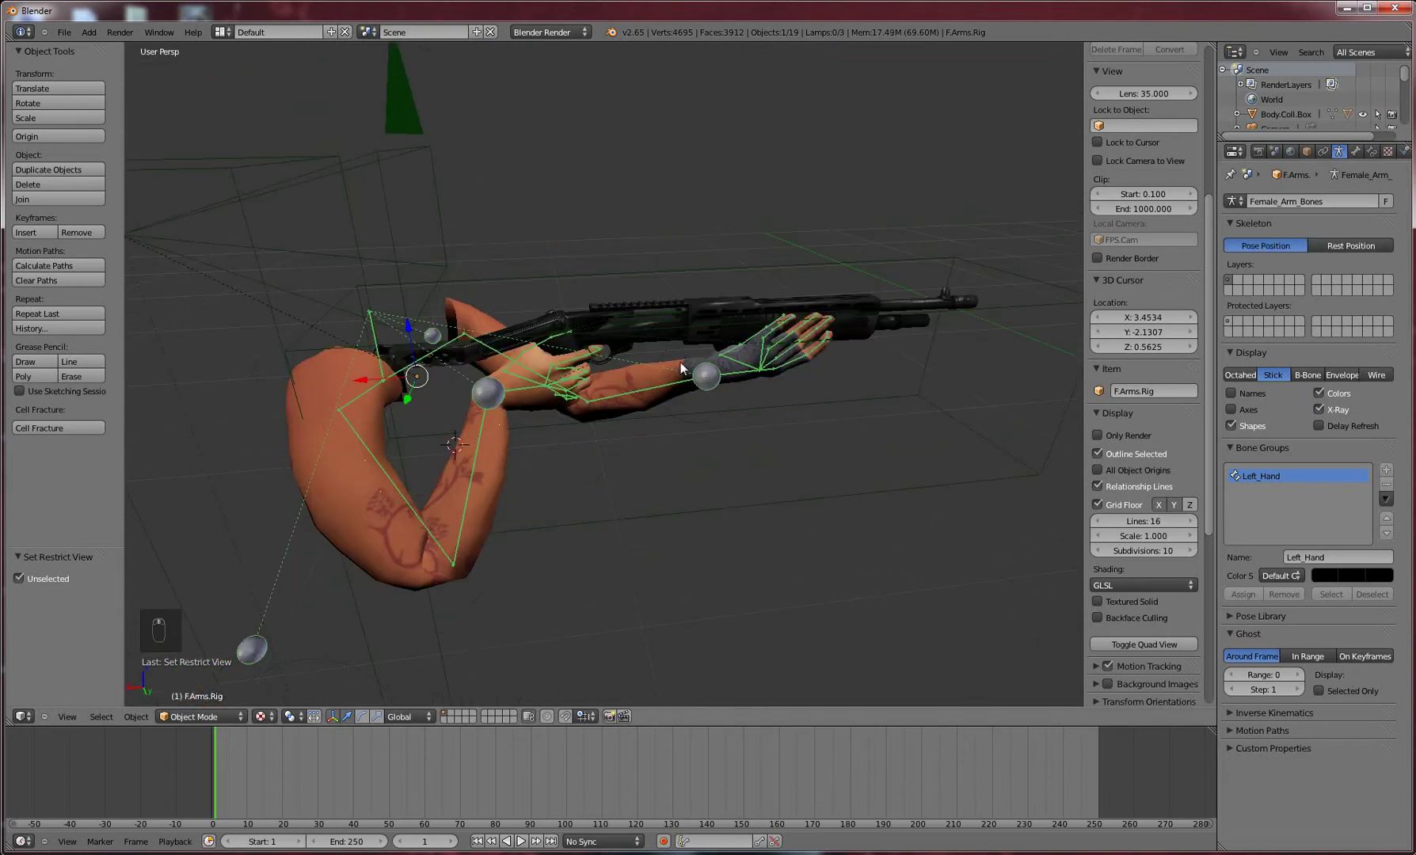
click(676, 387)
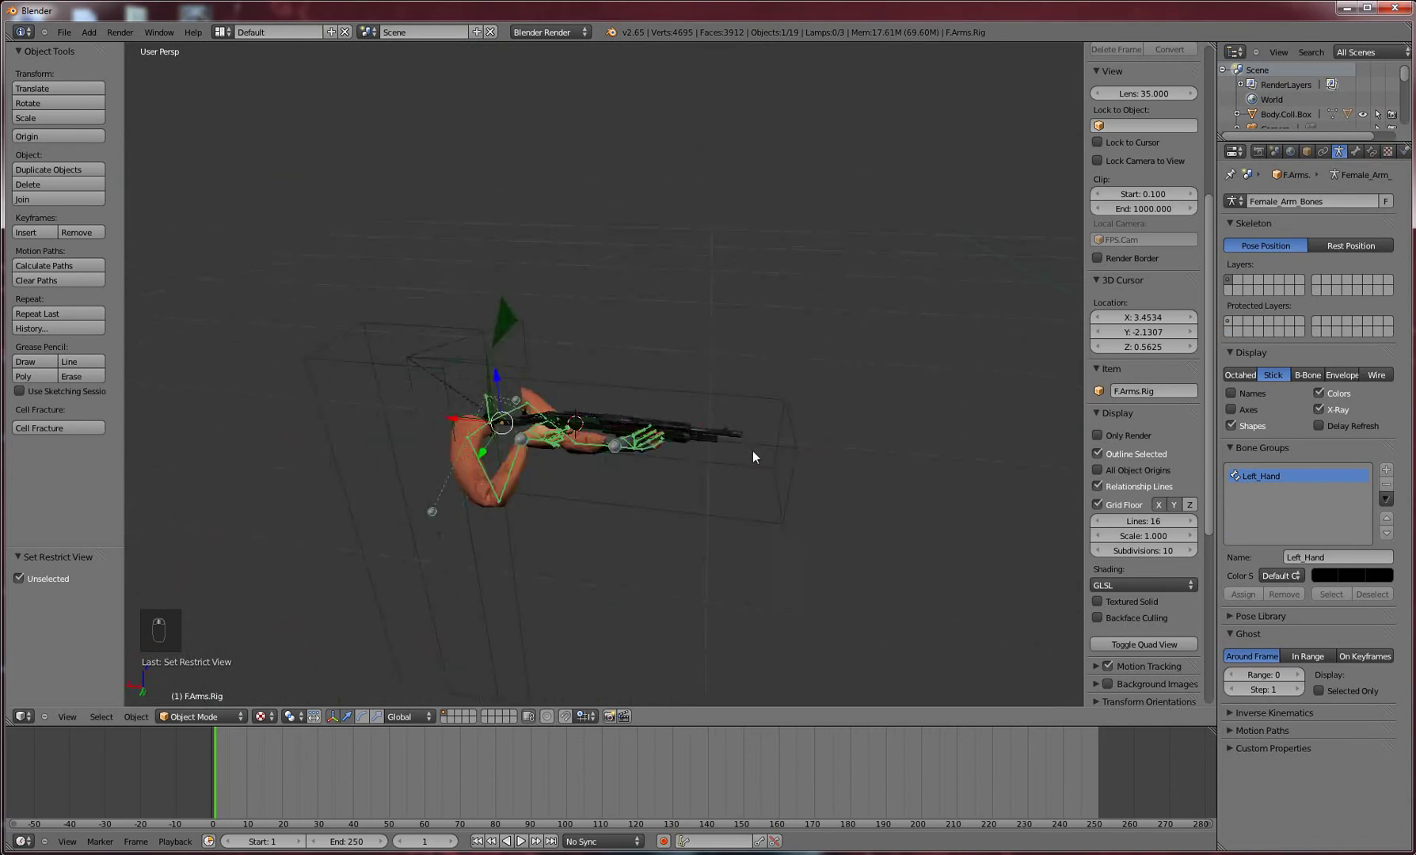
drag(787, 460, 254, 82)
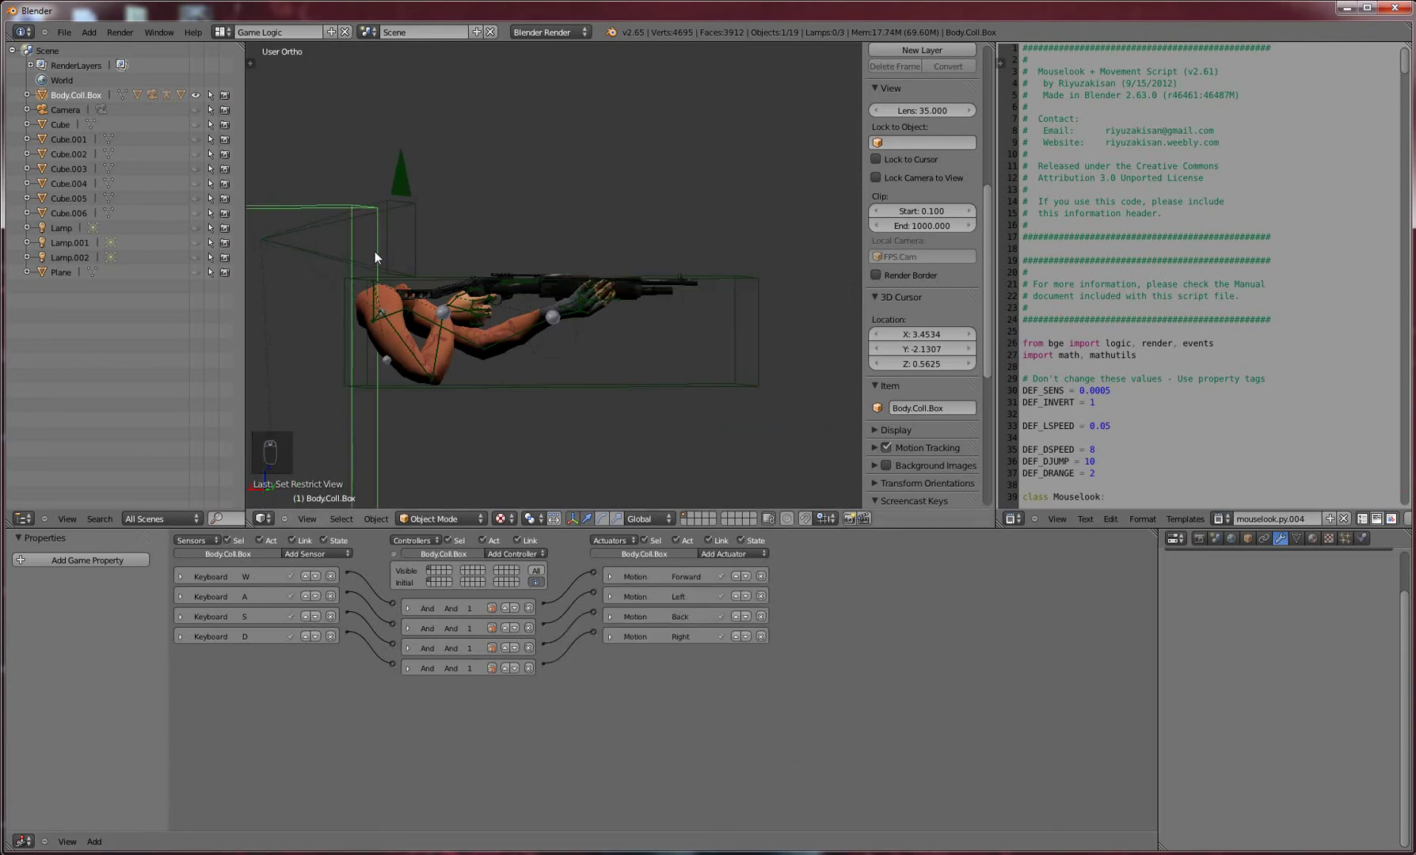
Walk through the scene in the game, then select FPS.Cam and view through it with Numpad 0
middle_click(618, 602)
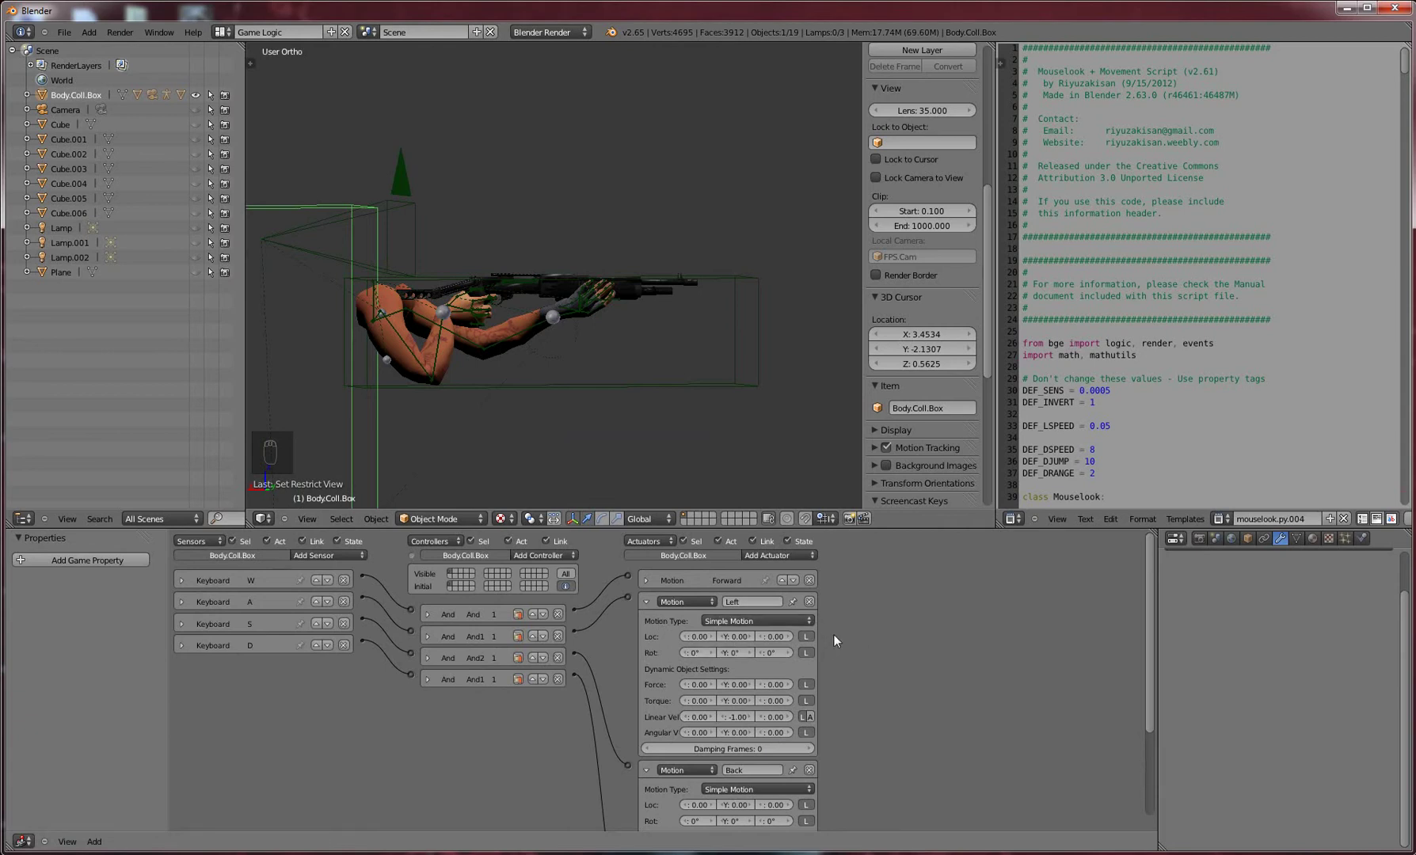
drag(1156, 578, 665, 834)
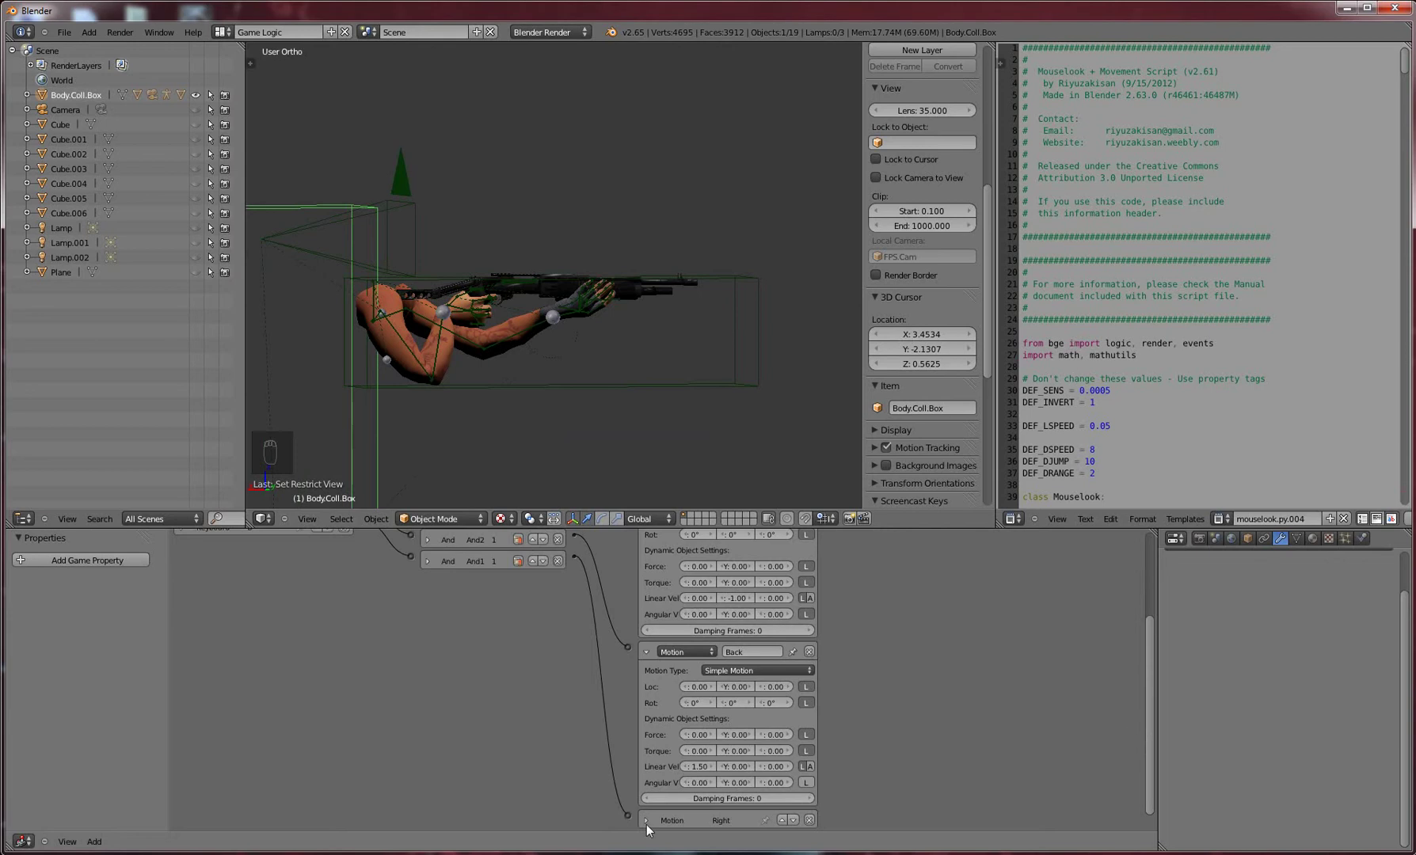
drag(873, 765, 1175, 703)
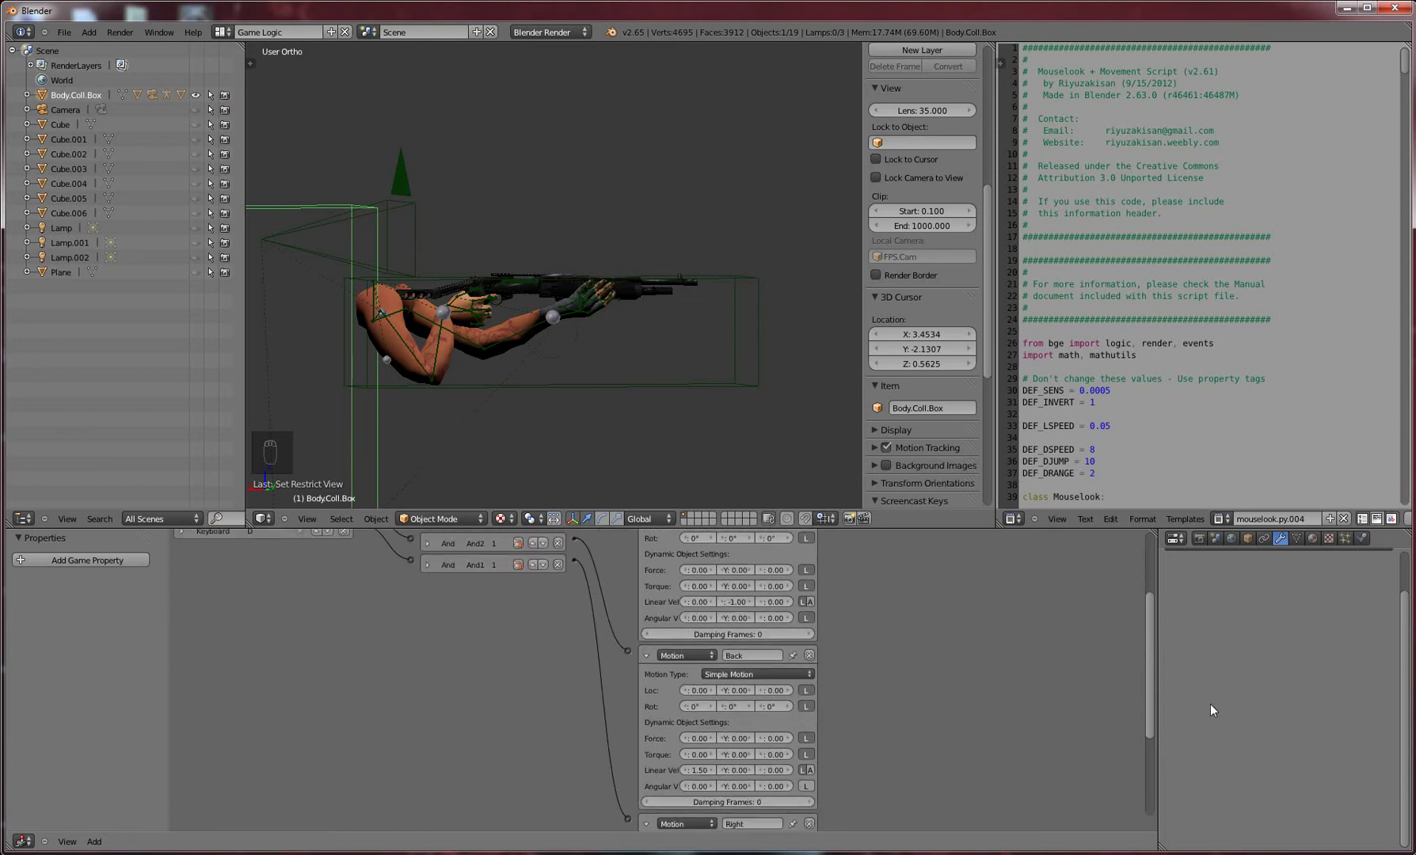
drag(749, 668, 873, 637)
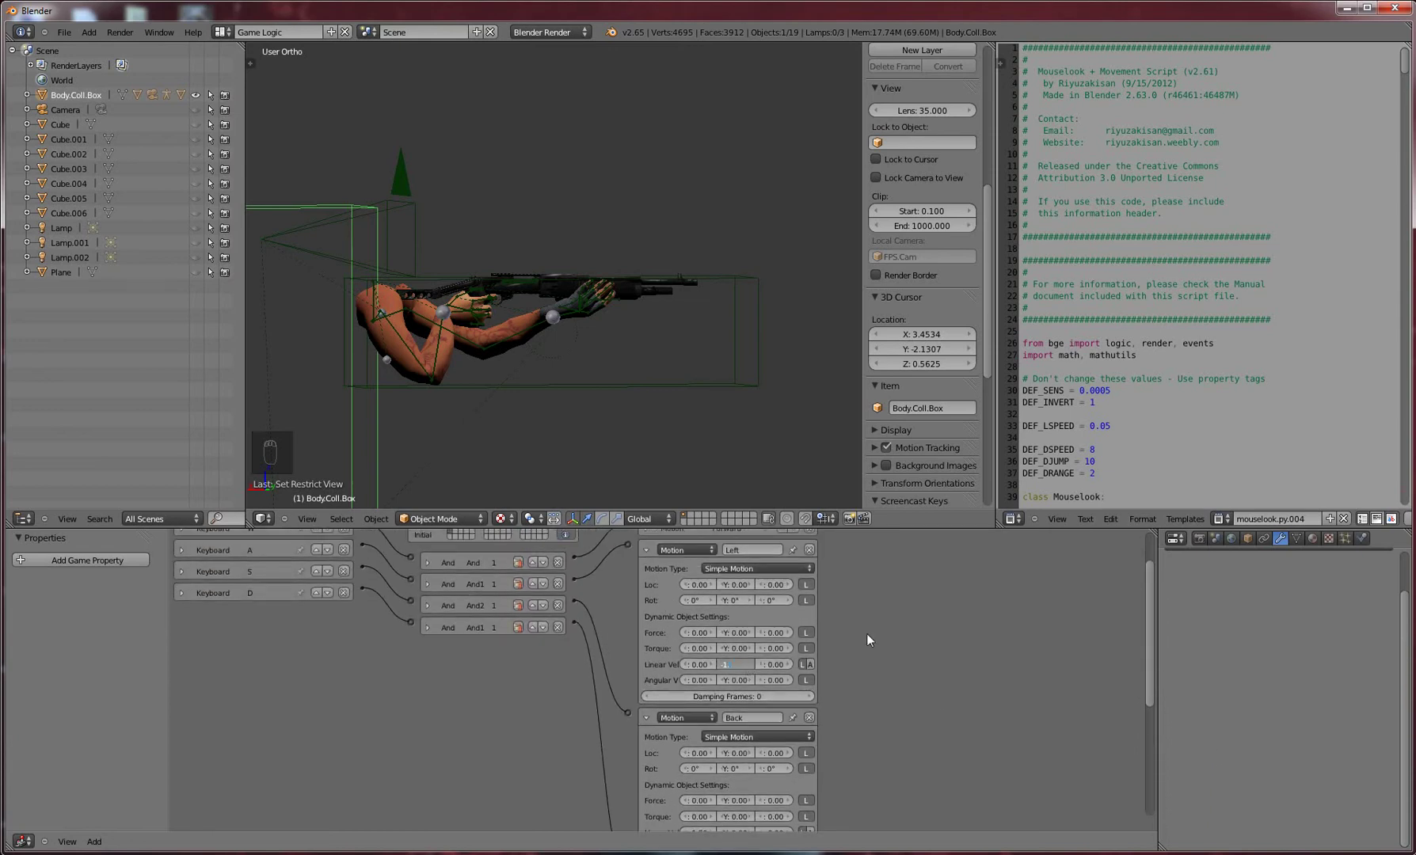
drag(957, 619, 415, 220)
click(415, 220)
key(KP_0)
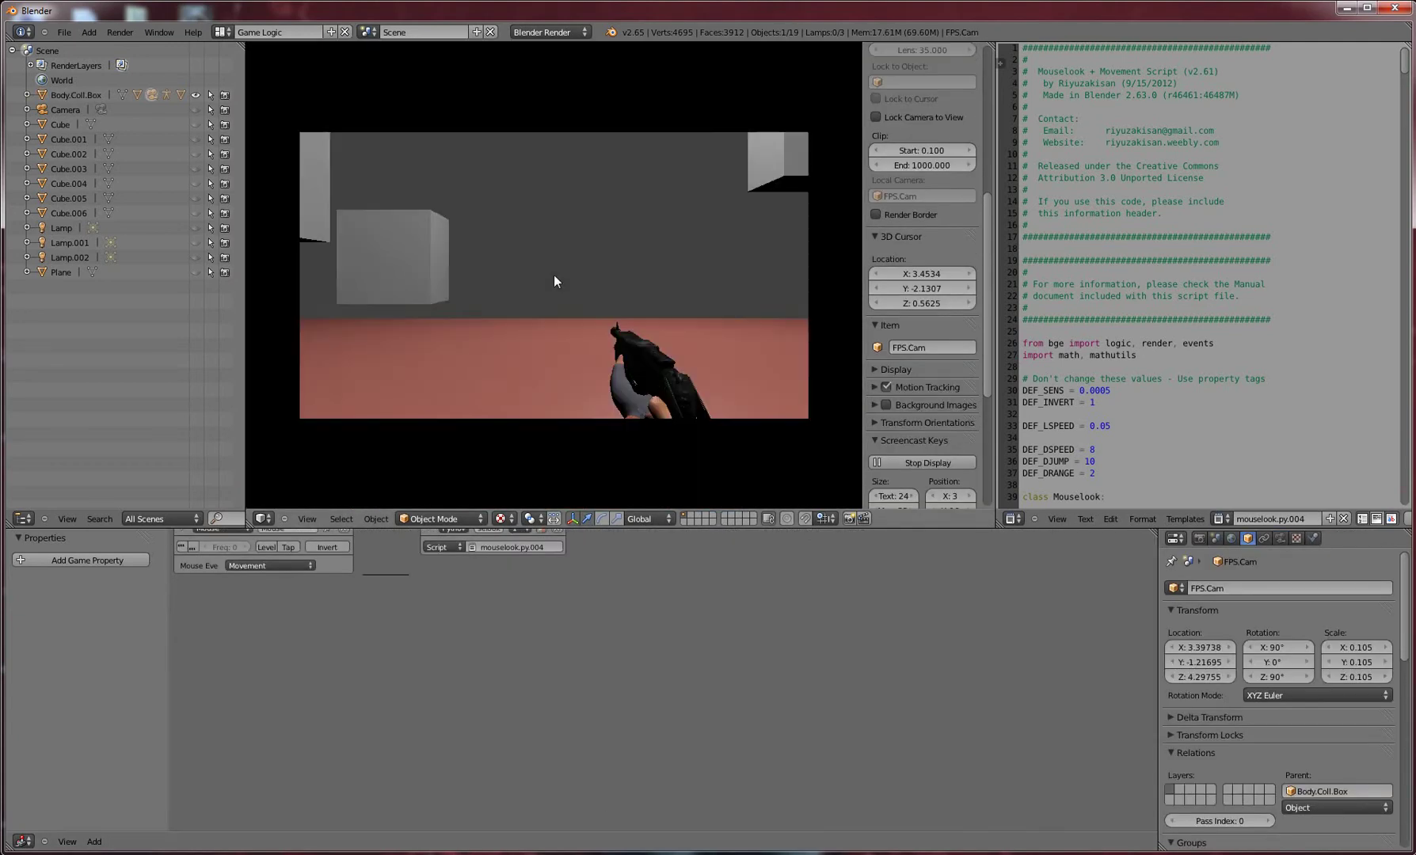
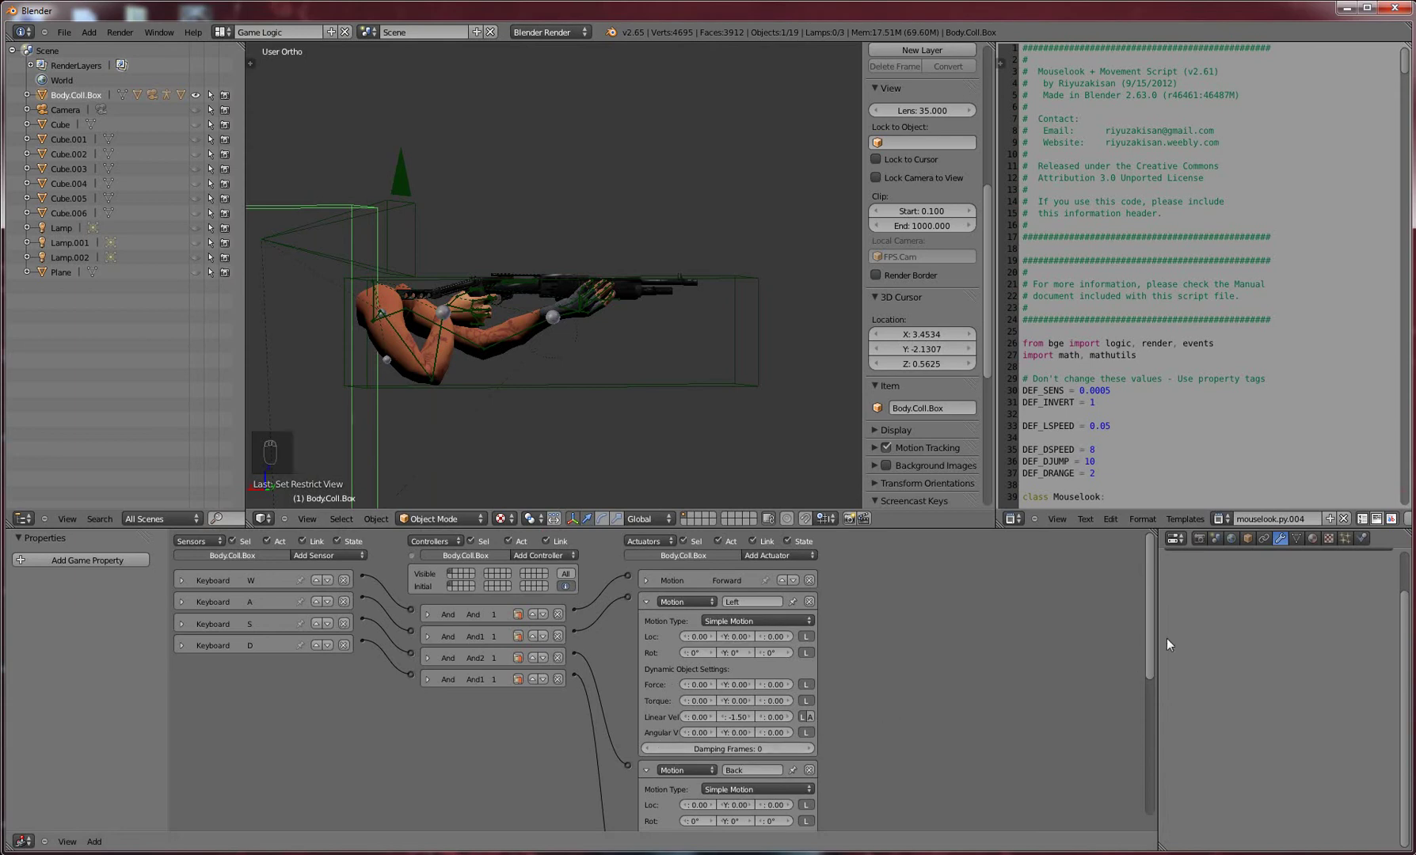
Collapse Body.Coll.Box's Forward, Left, Back and Right motion actuator panels
drag(1143, 659, 646, 627)
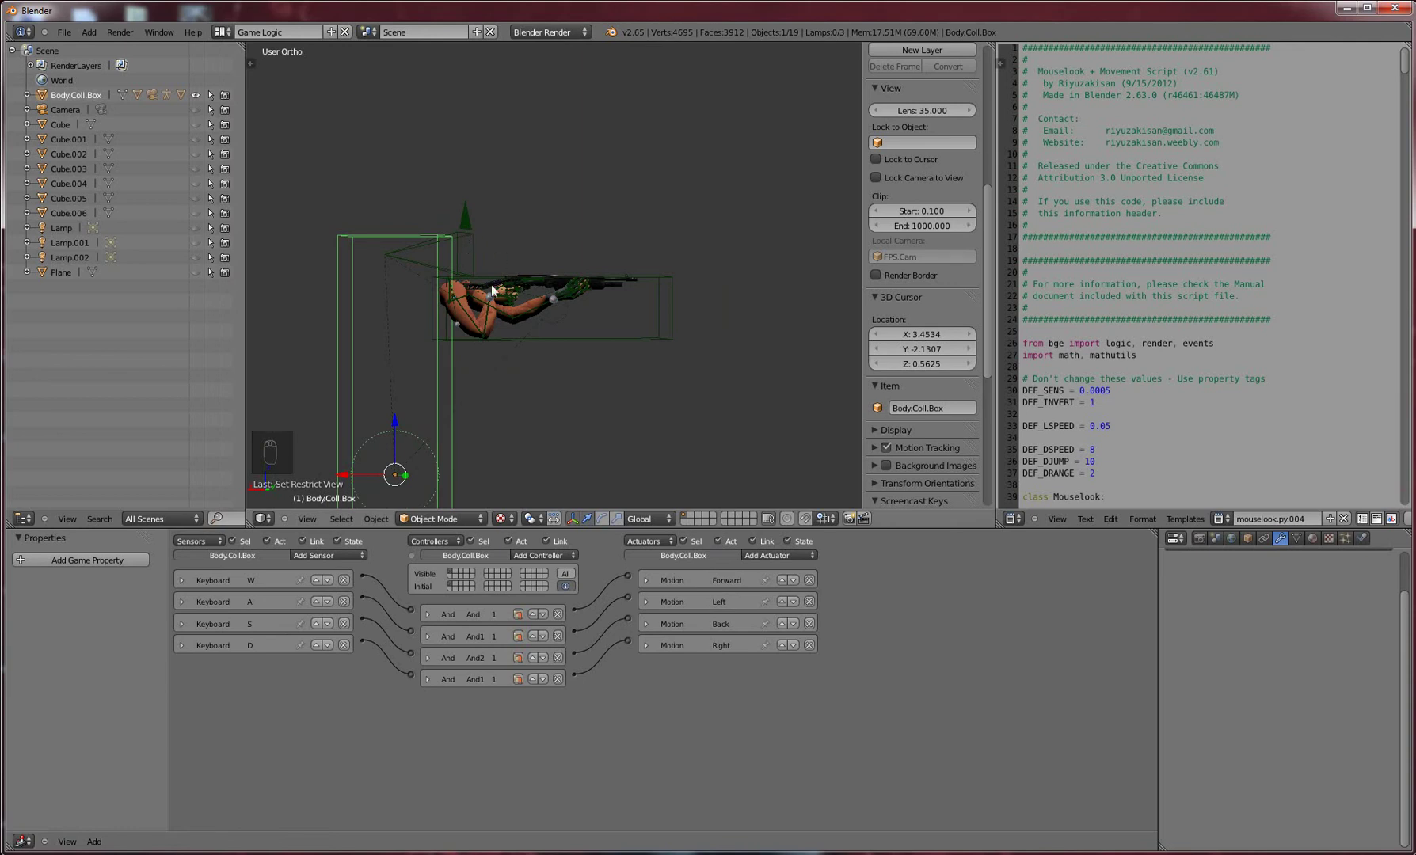
Collapse F.Arms.Rig's actuators and reselect Body.Coll.Box to show its four Motion actuators
drag(380, 305, 379, 296)
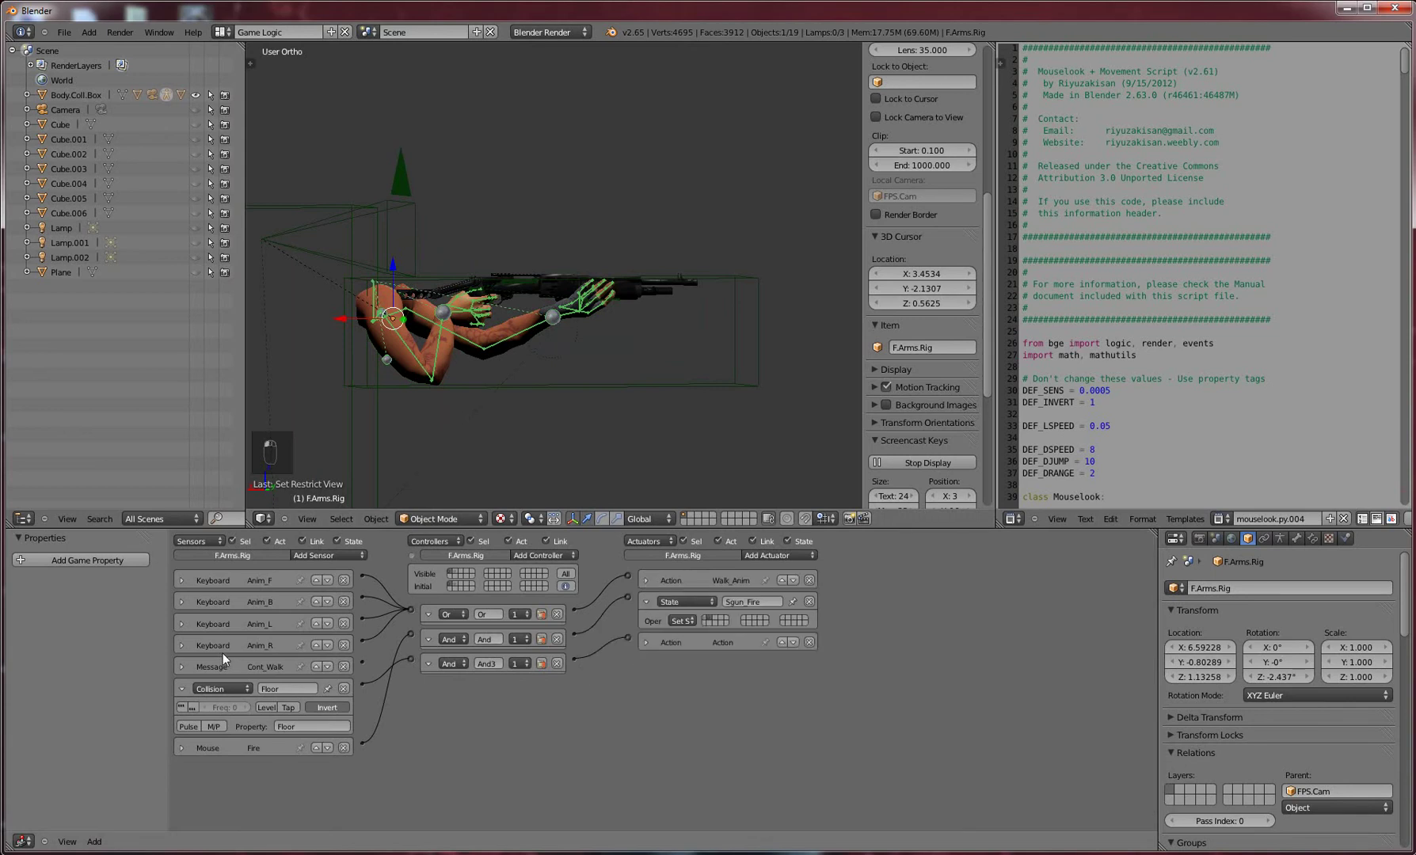
drag(180, 694, 649, 677)
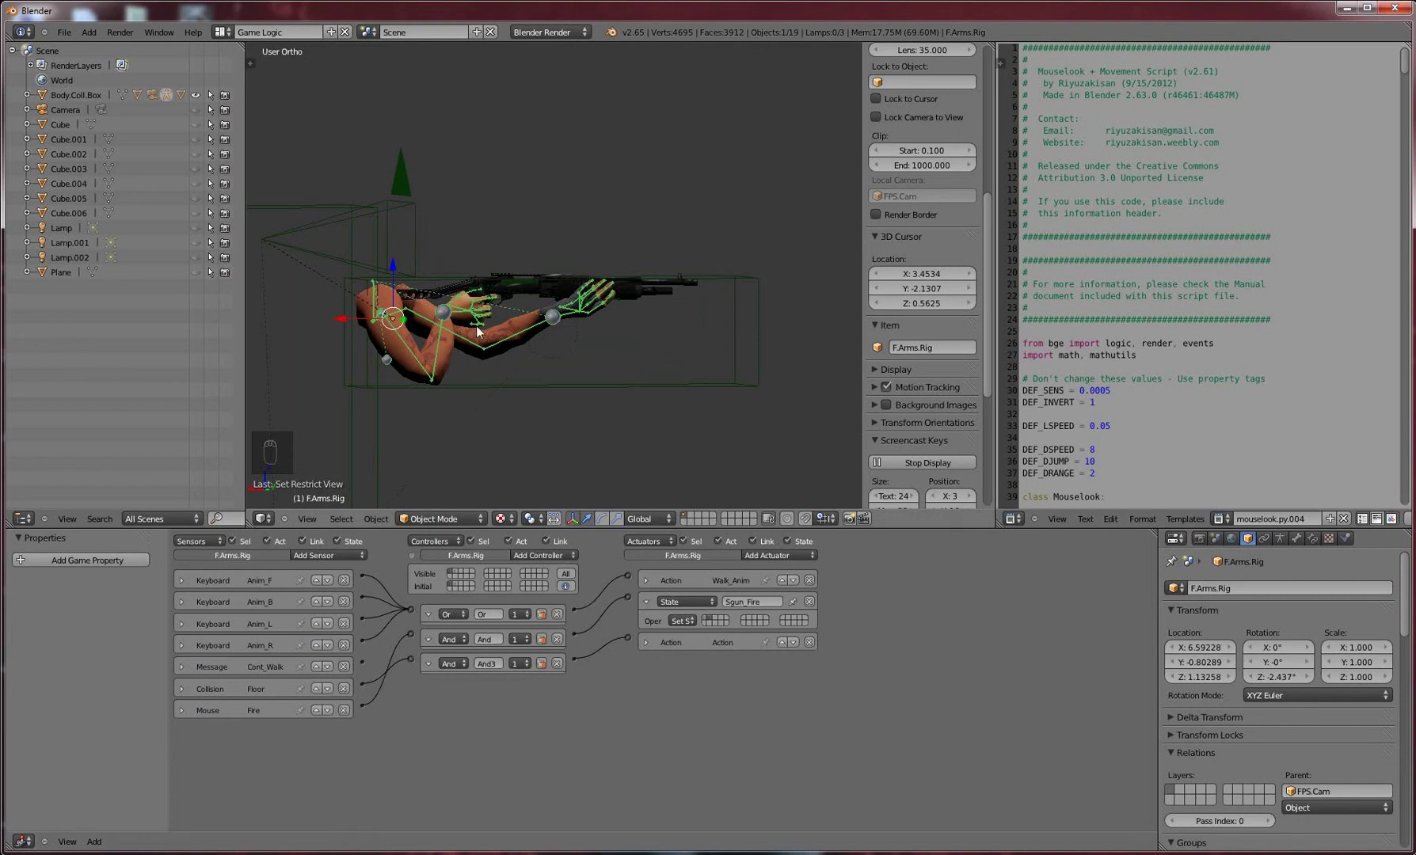
drag(342, 215, 689, 680)
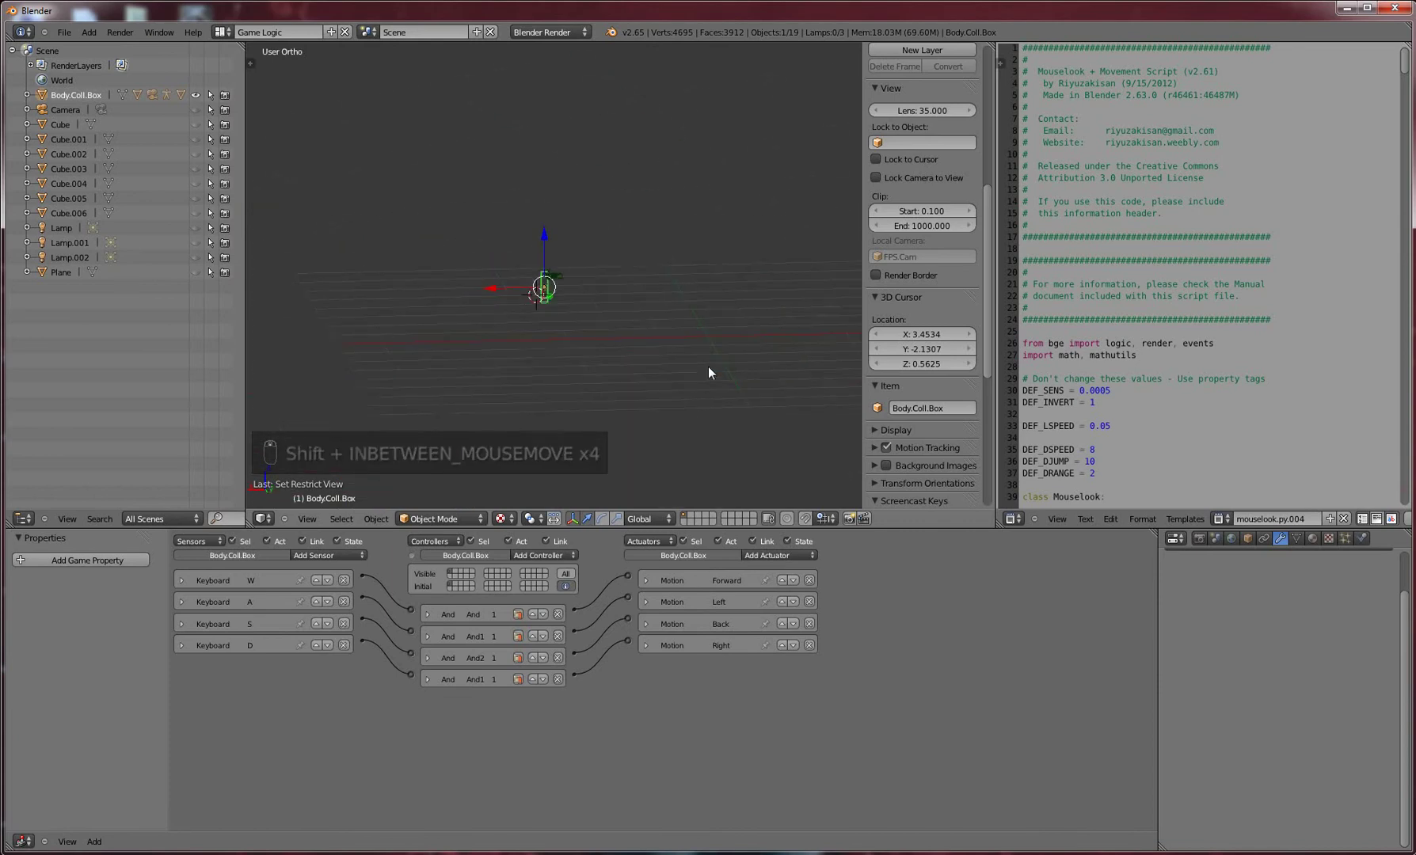
key(shift+g)
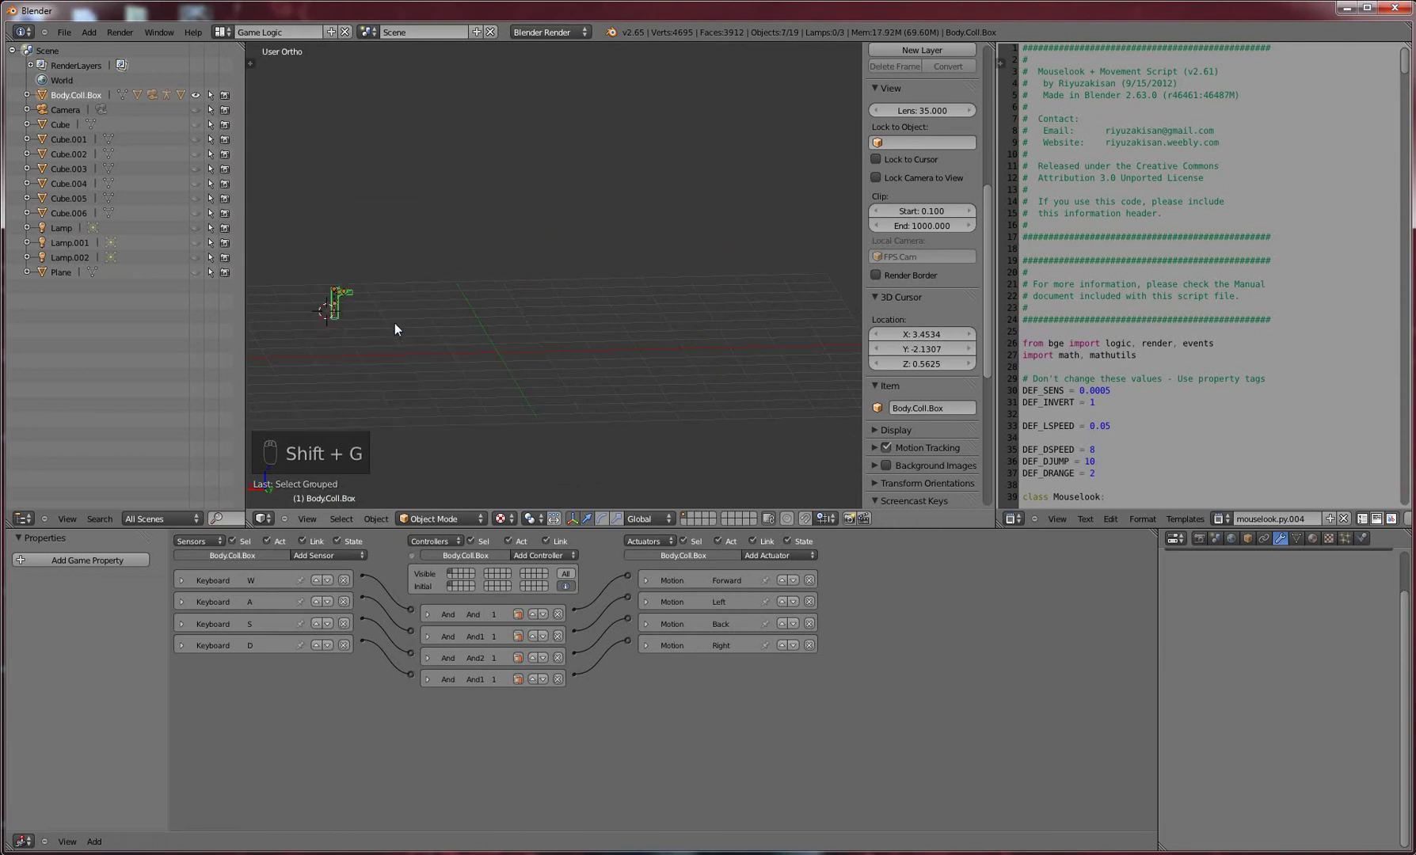
key(g)
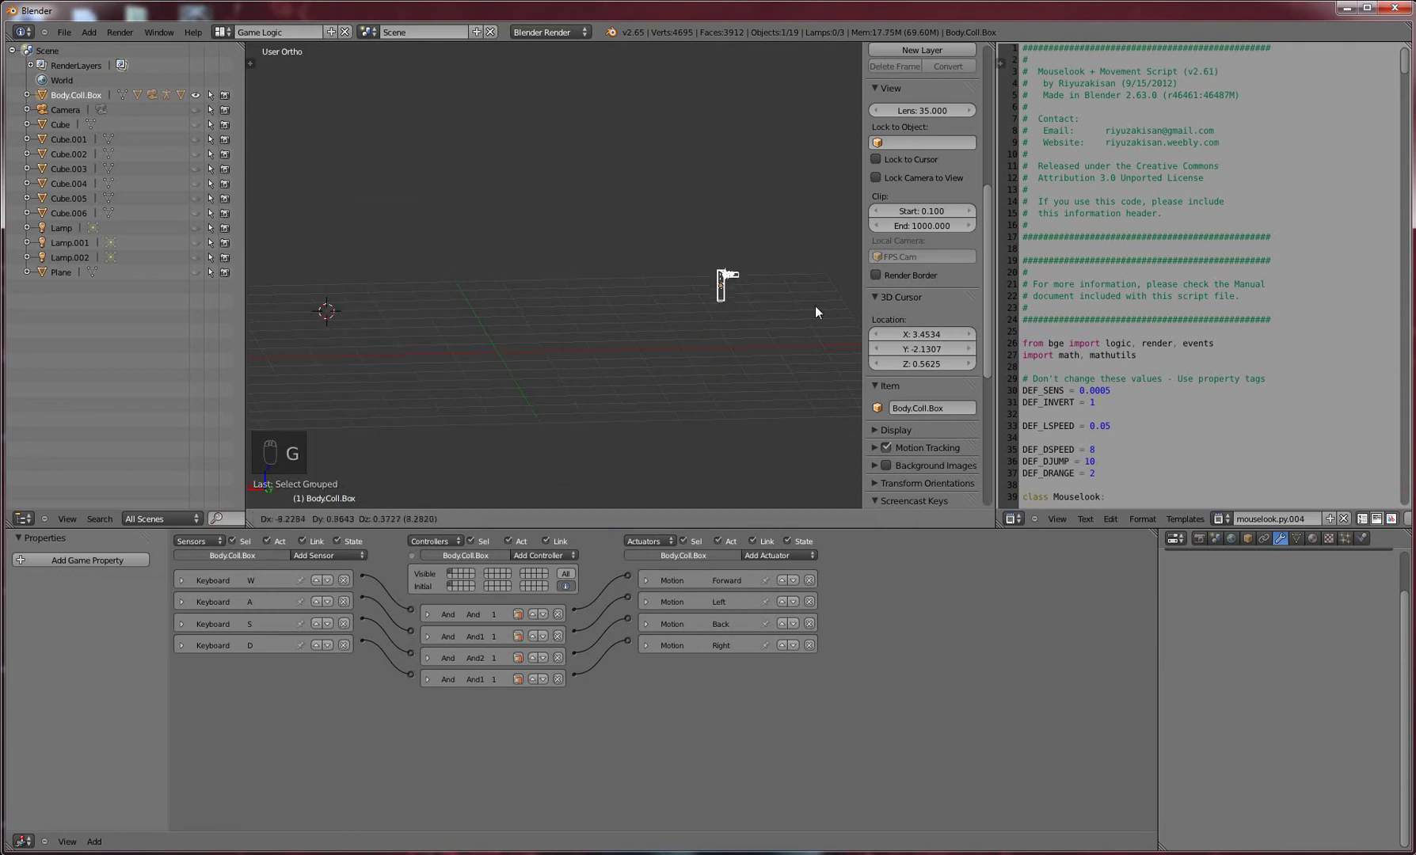
key(g)
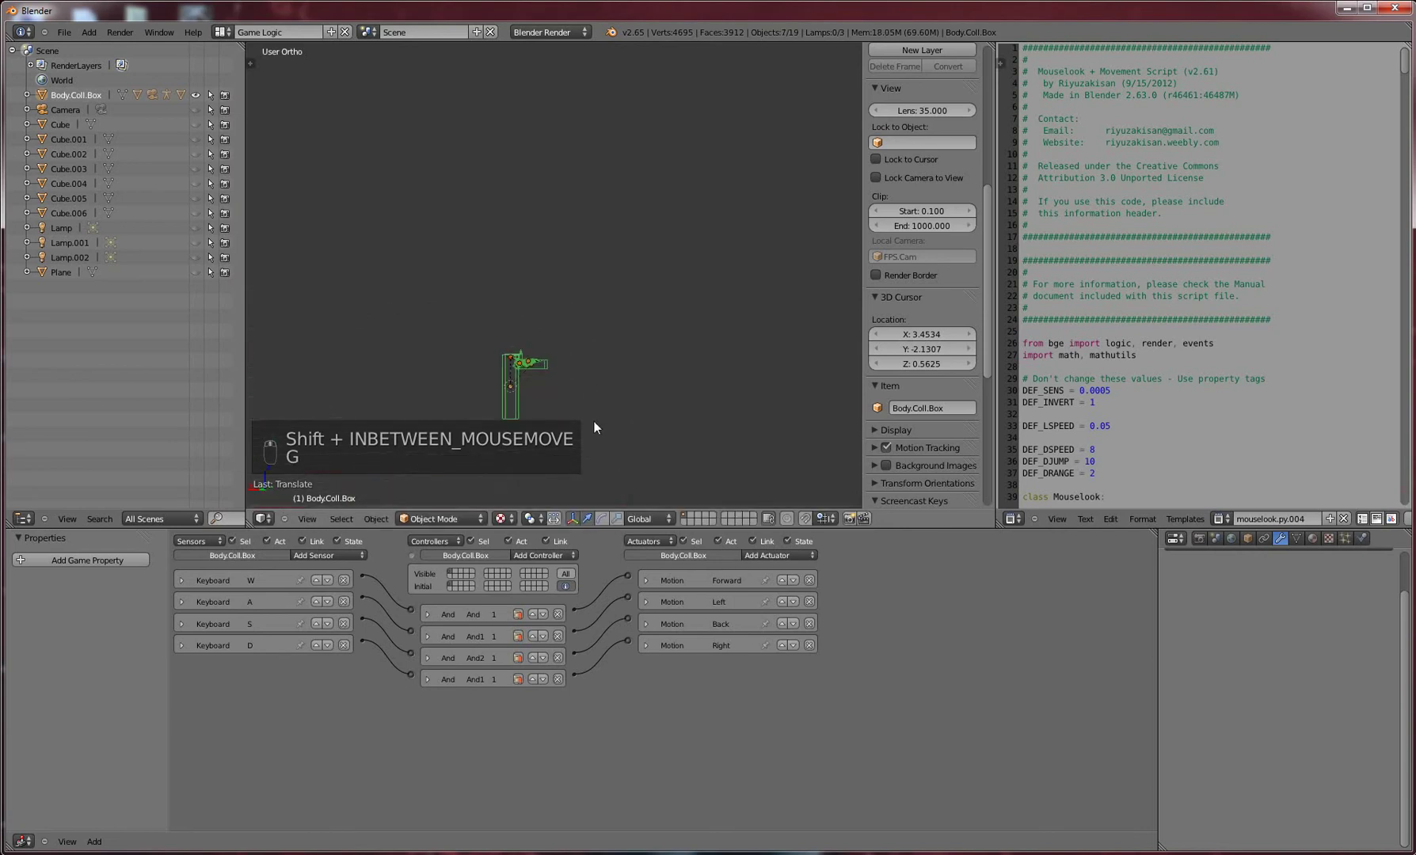
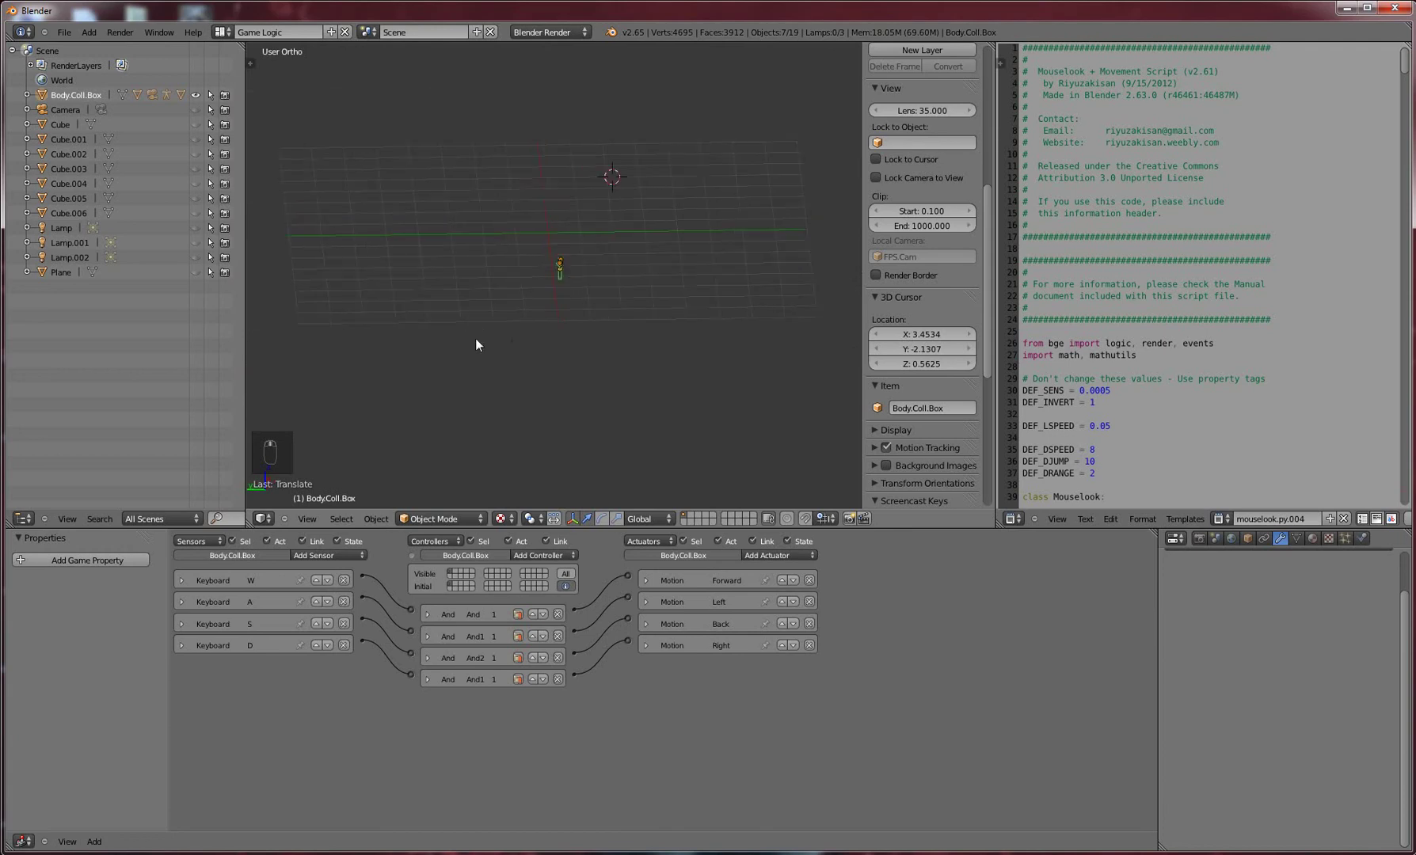
key(shift+g)
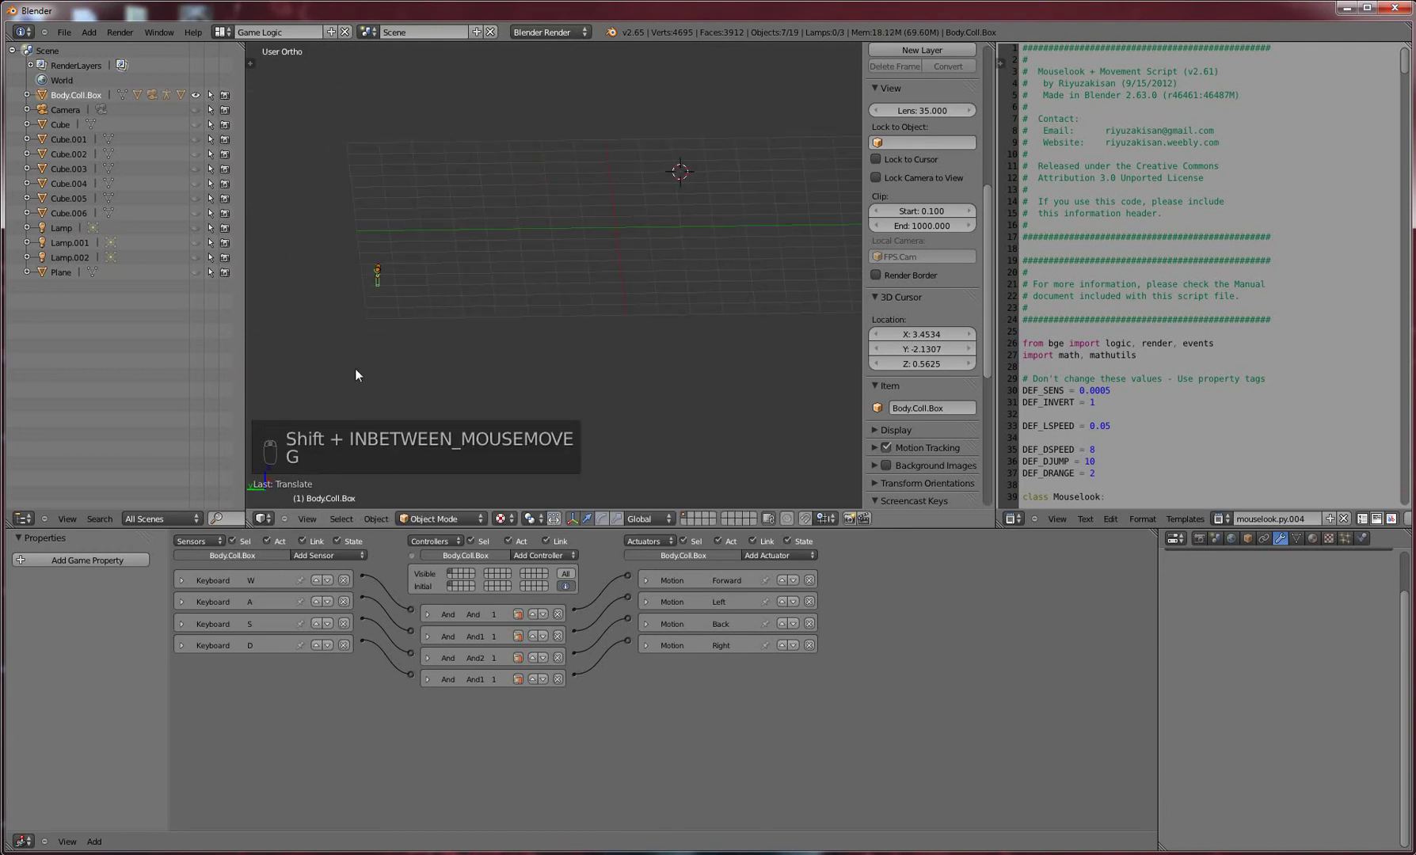
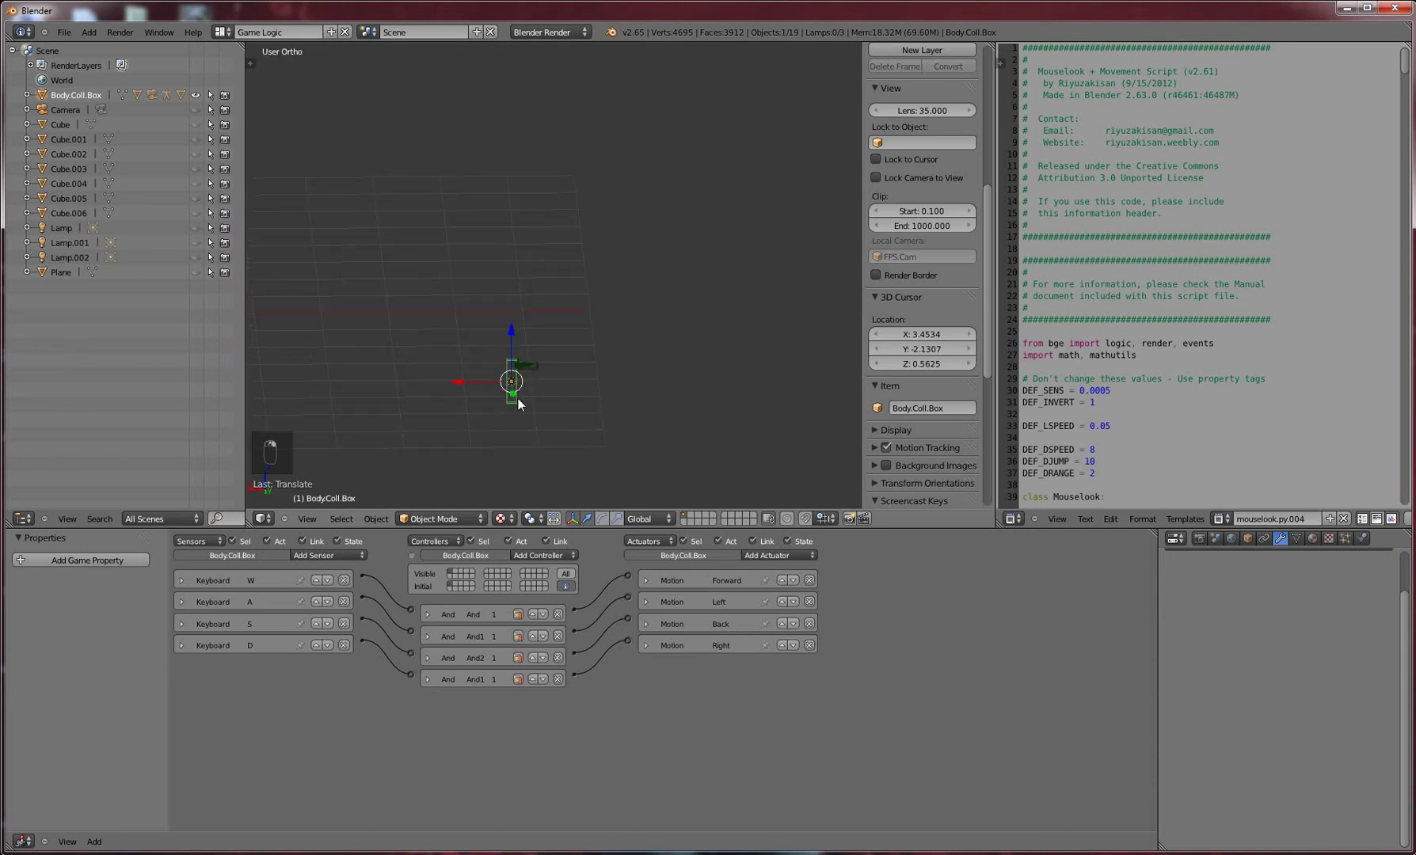
key(KP_0)
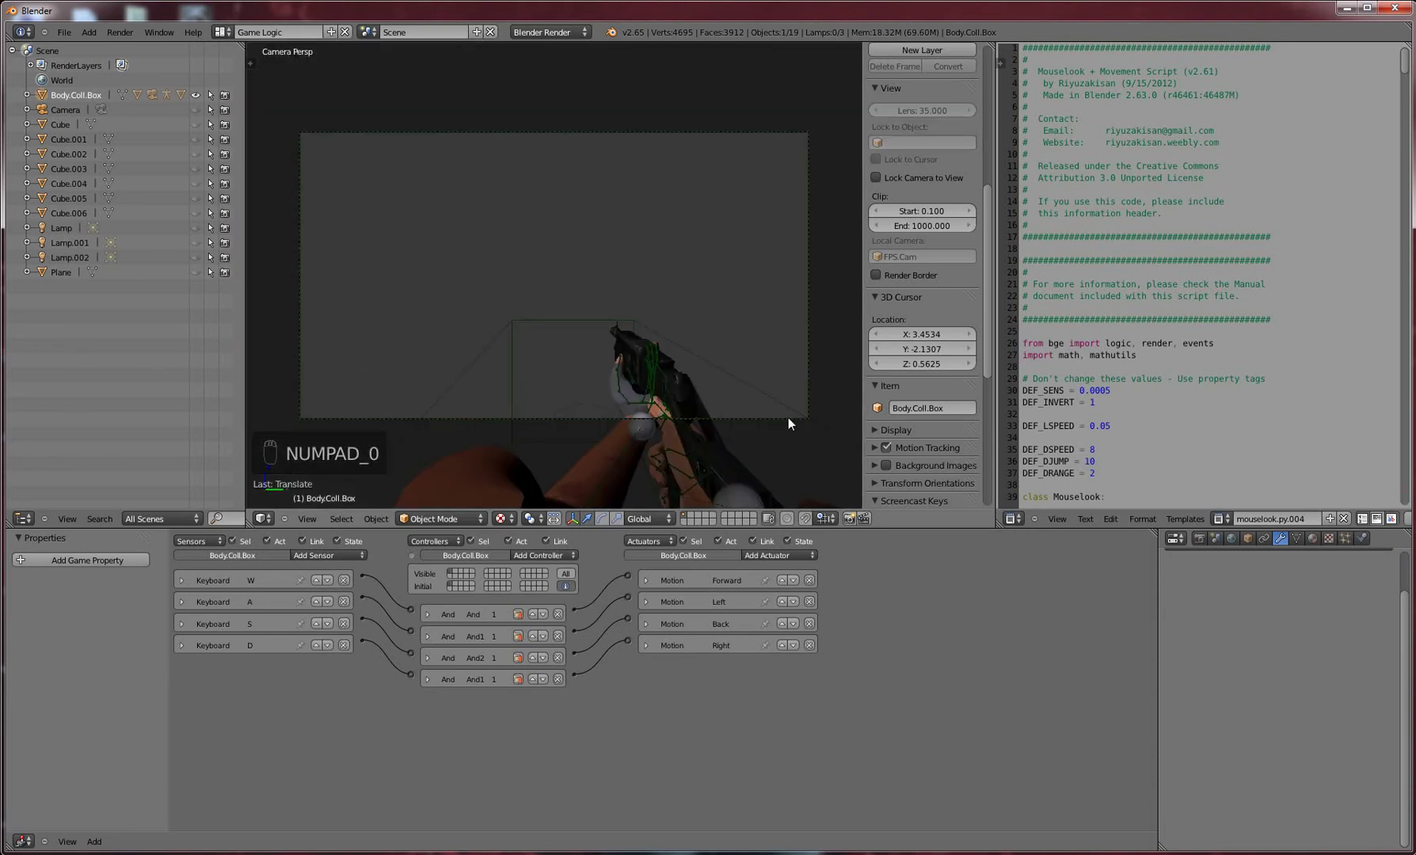
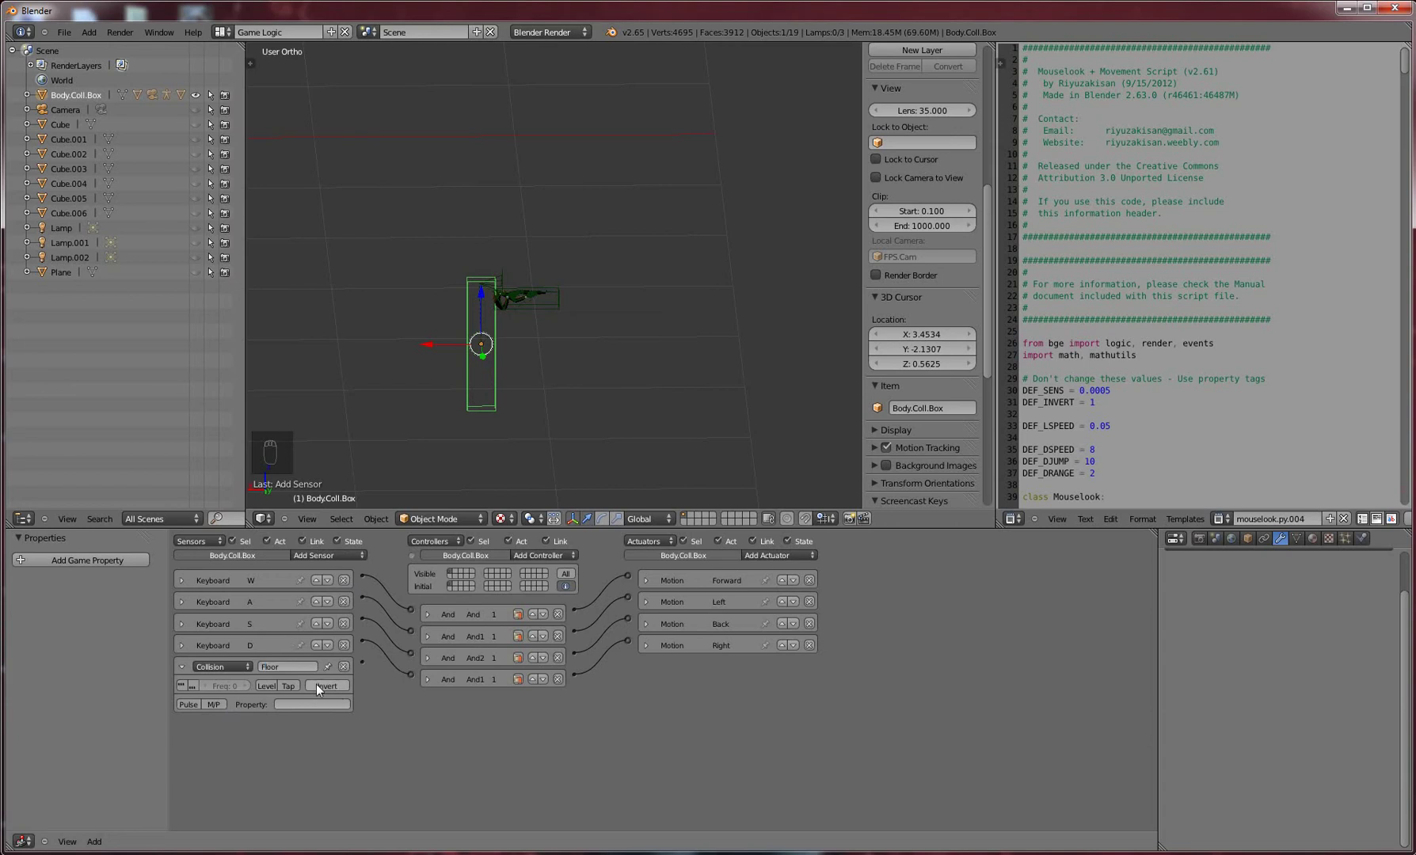
Select FPS.Cam, switch to its camera view with Numpad 0 and run a short play-test
drag(330, 704, 332, 703)
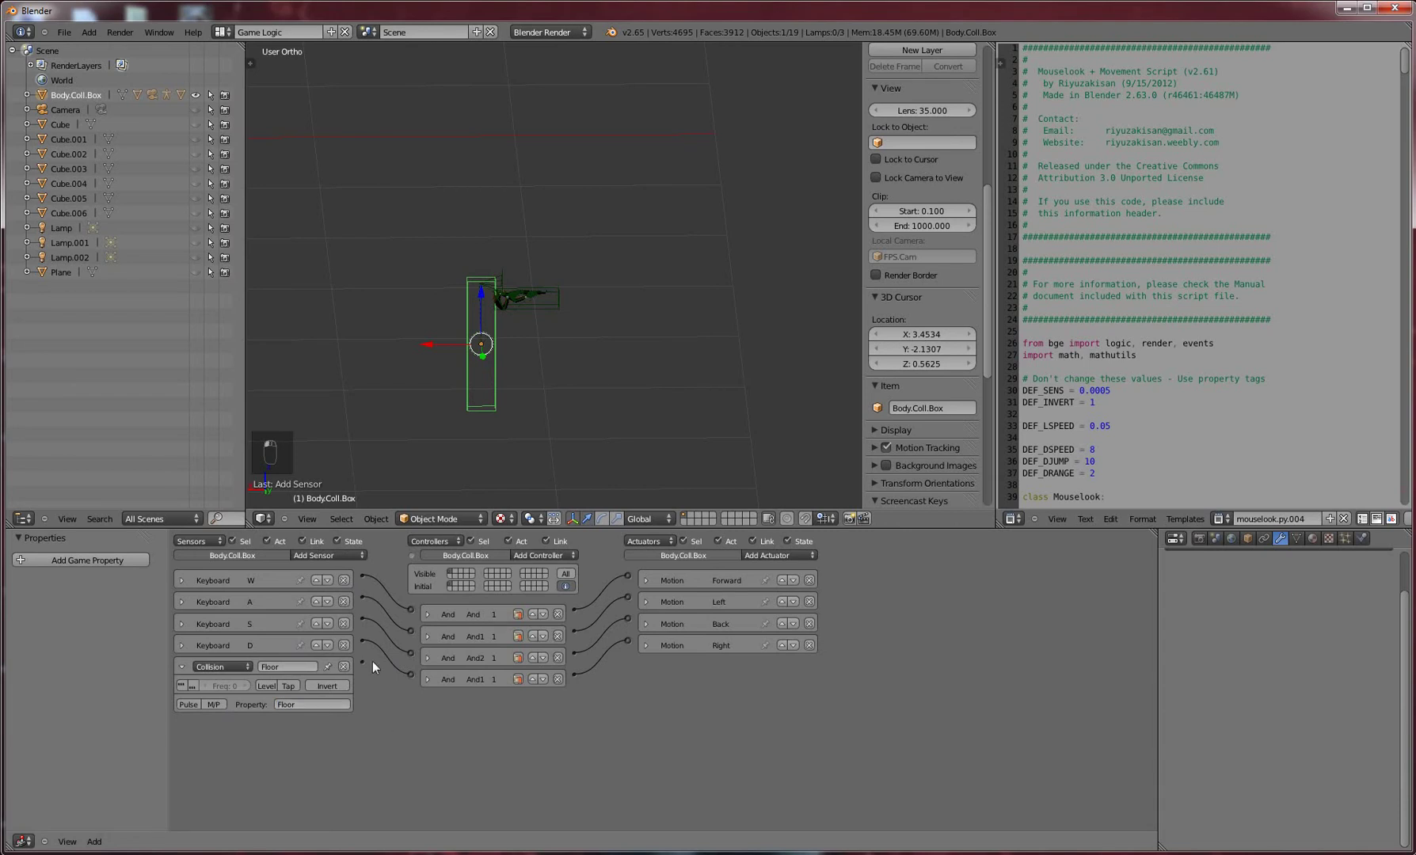
click(415, 625)
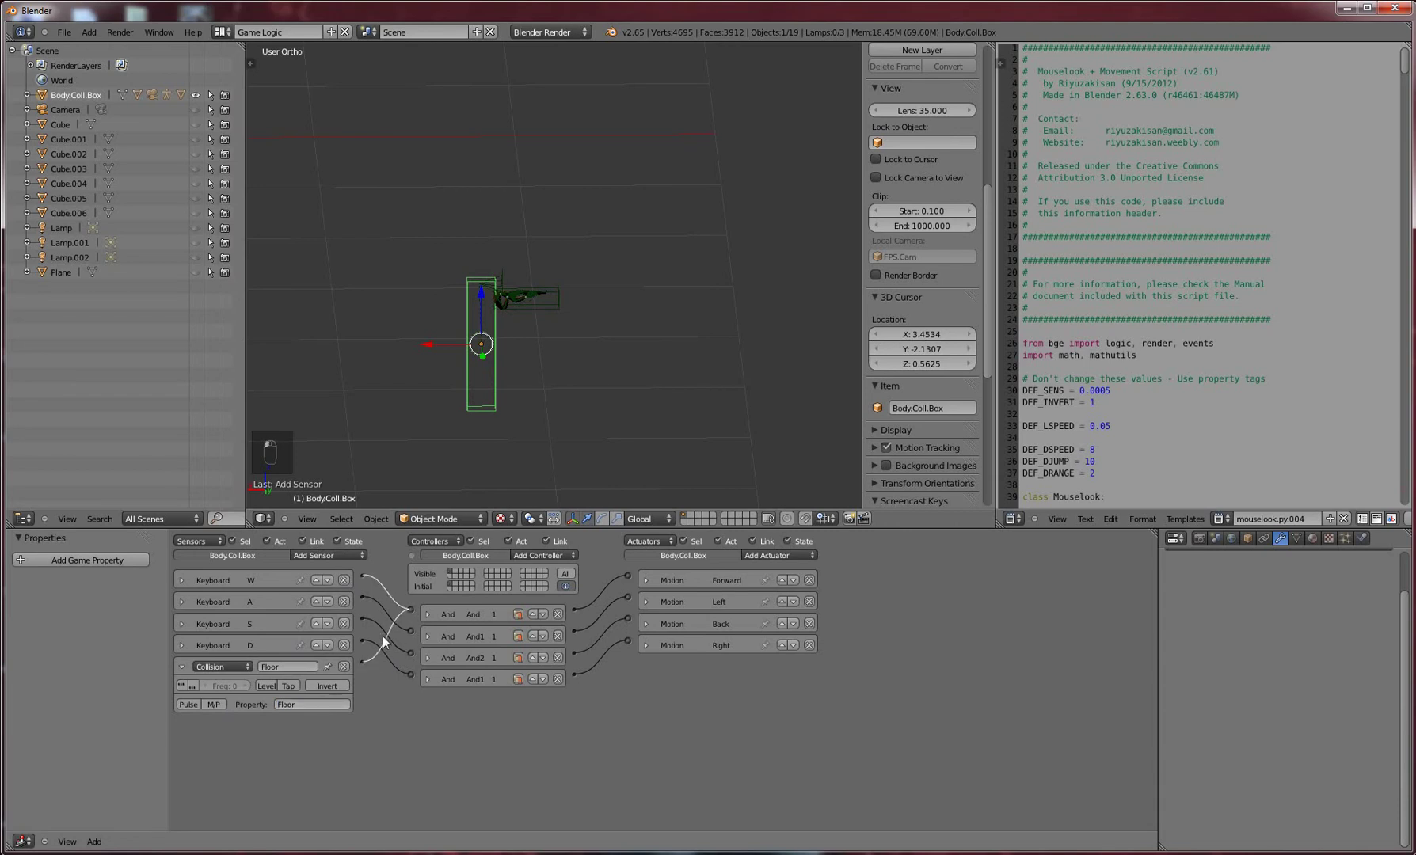
click(371, 663)
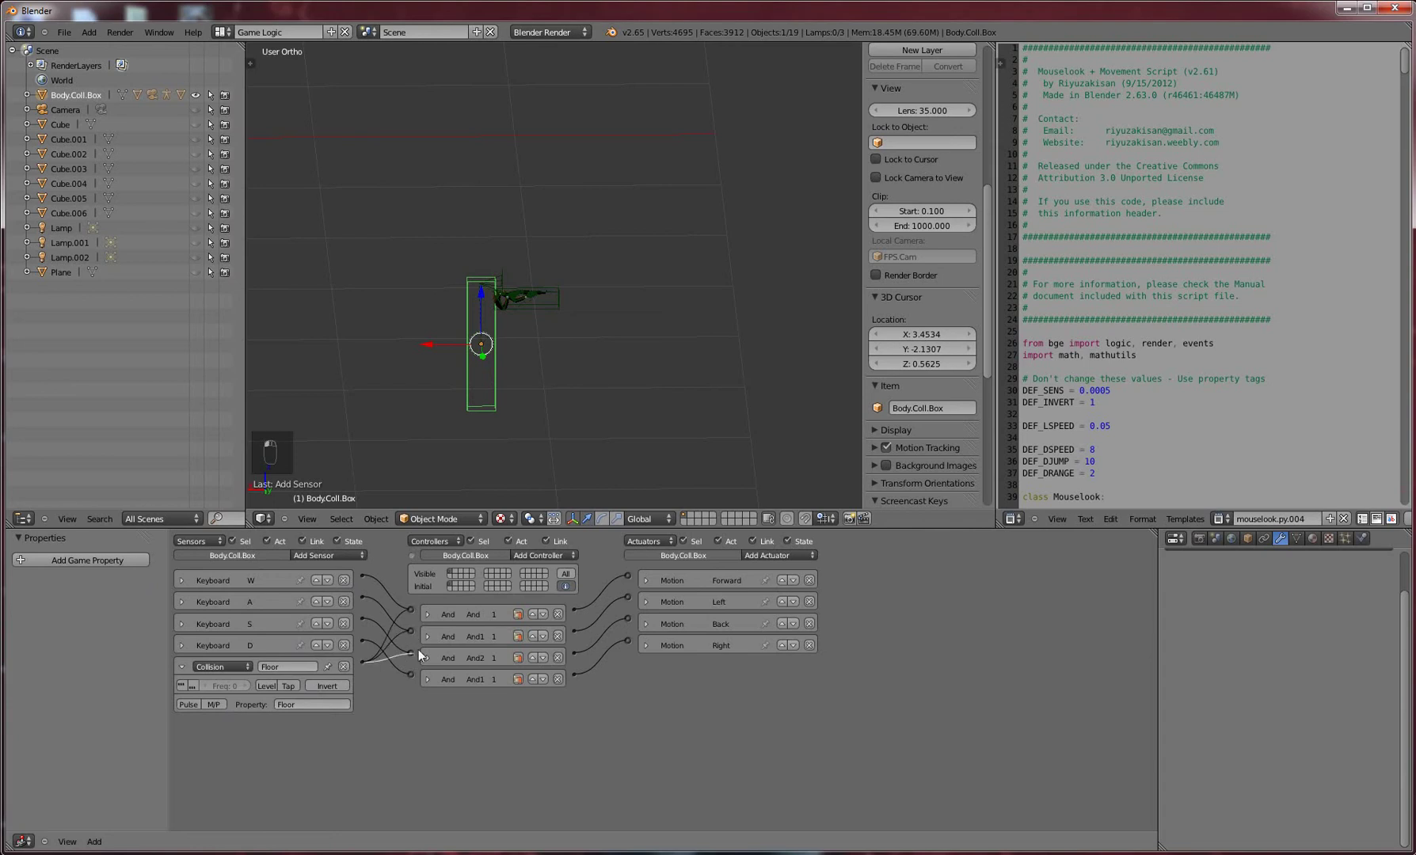
drag(420, 691, 316, 726)
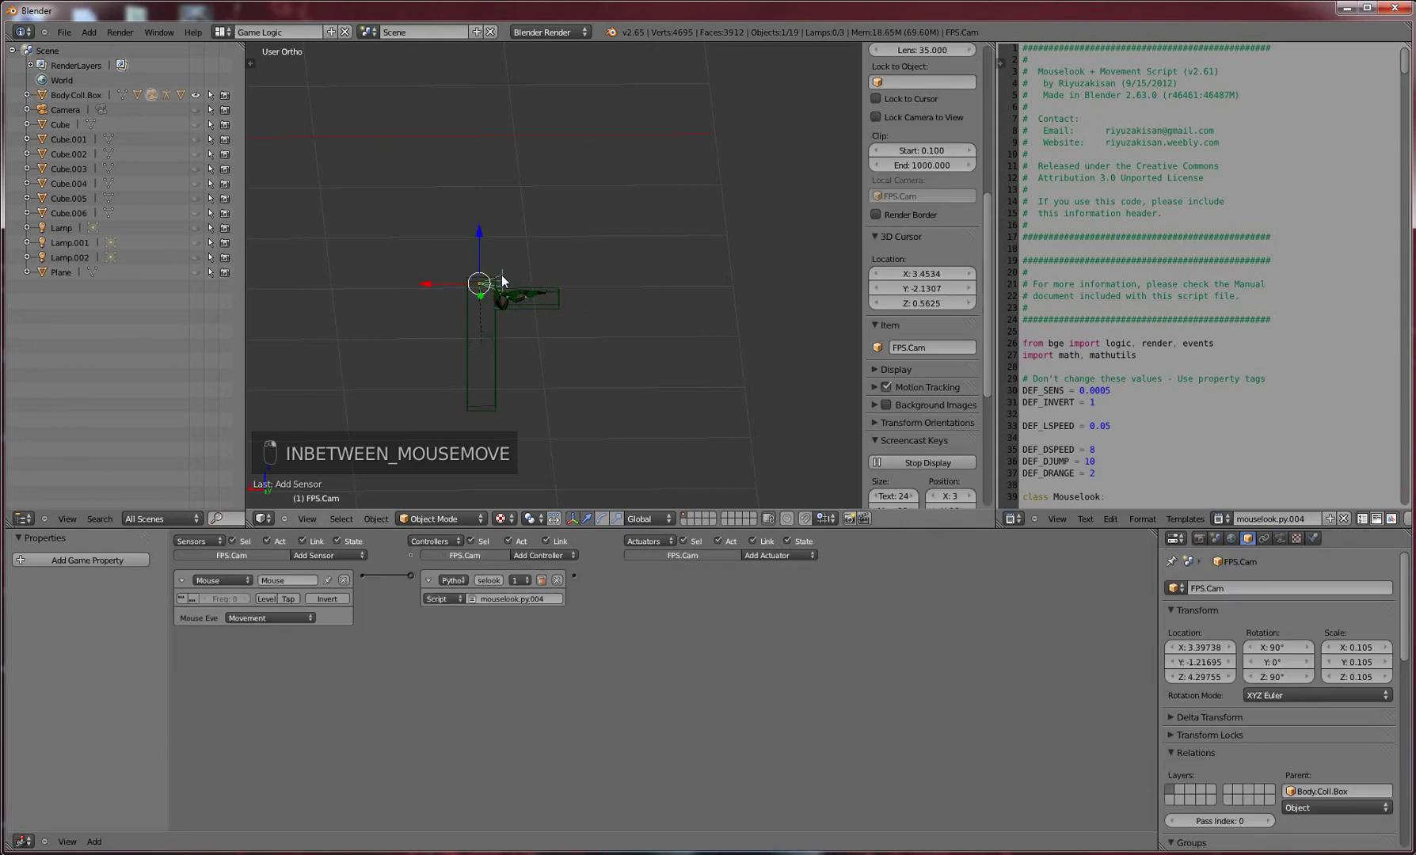
key(KP_0)
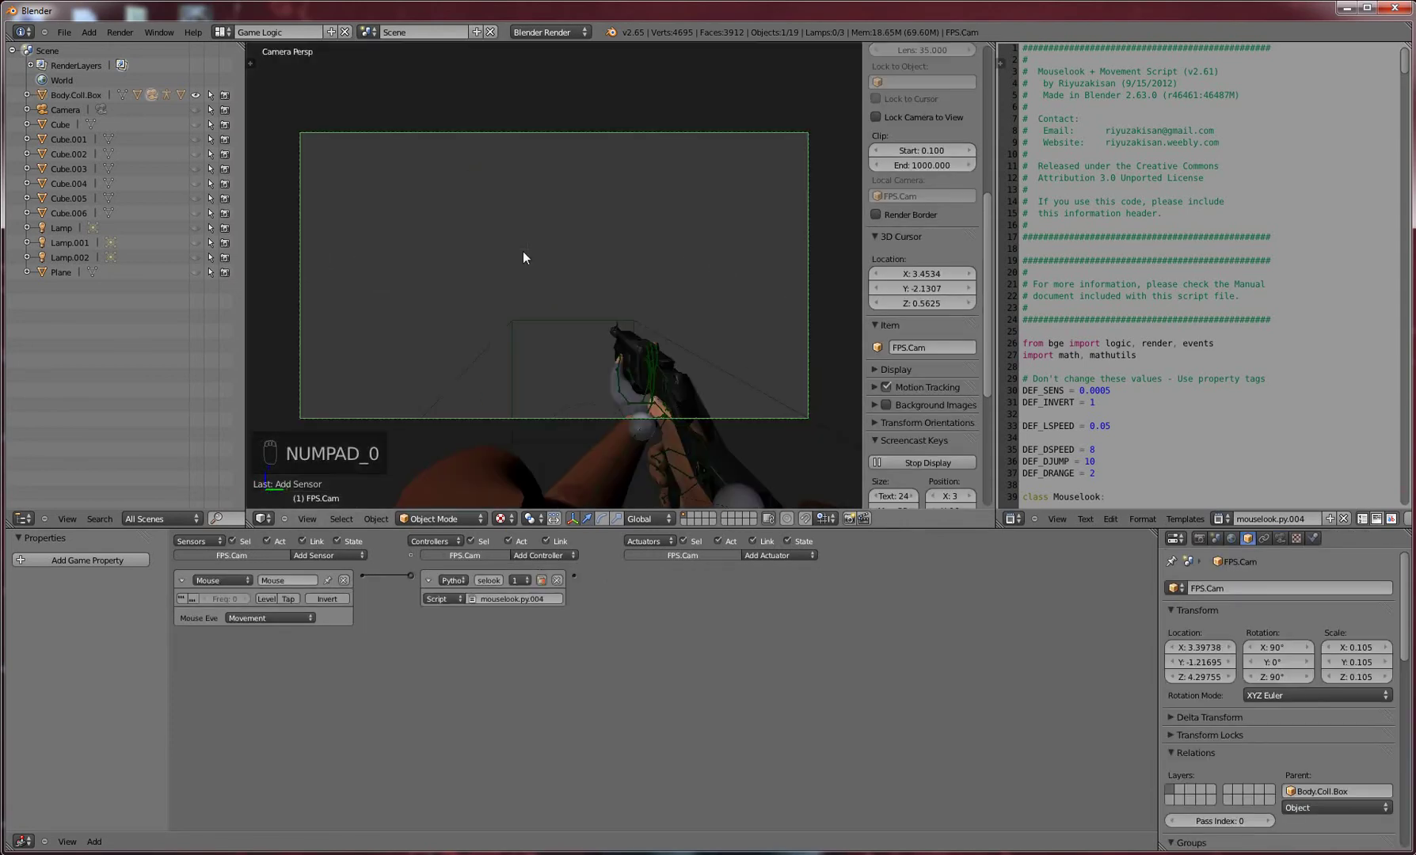
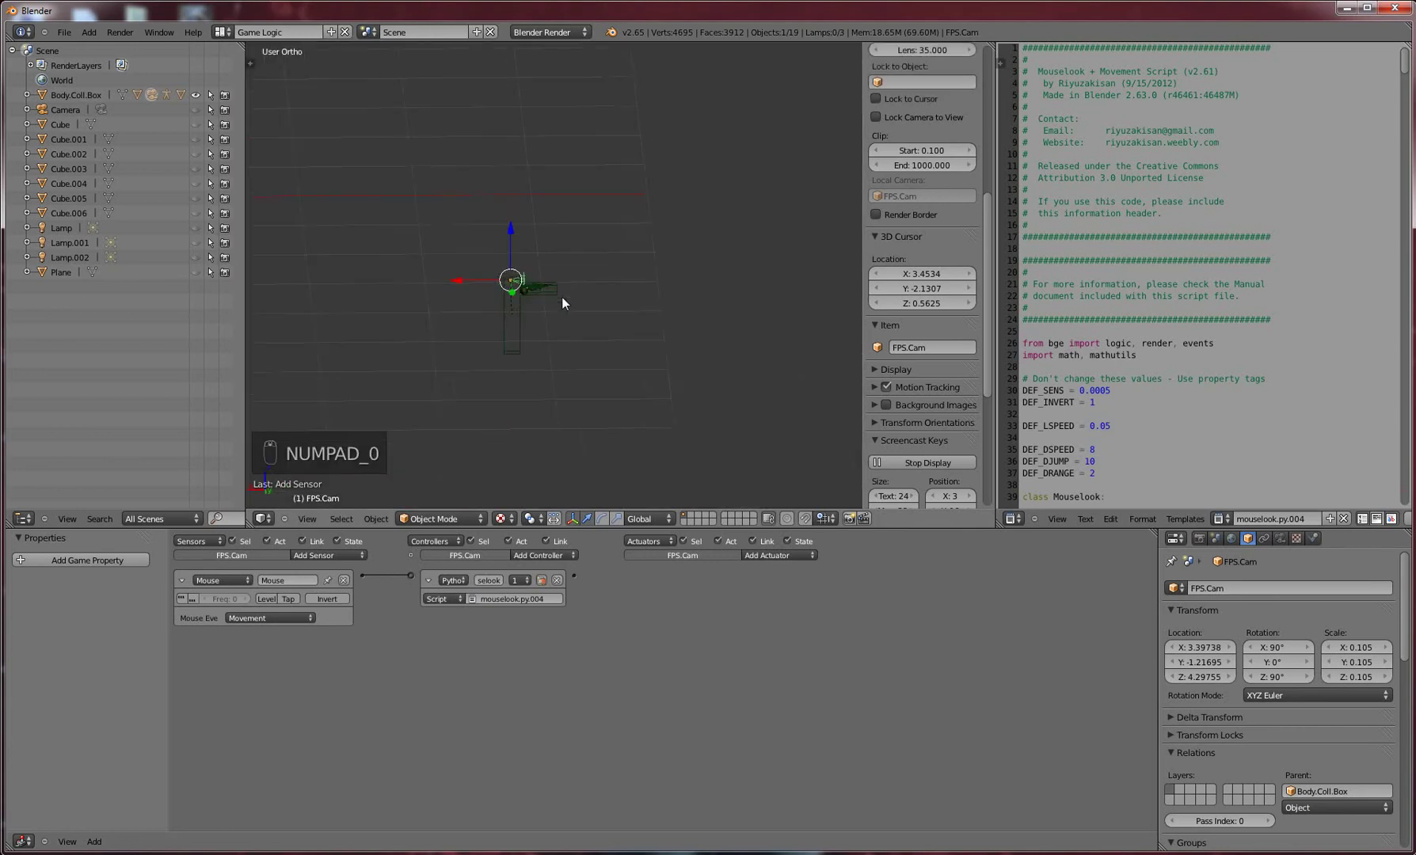
key(shift+h)
key(ctrl+z)
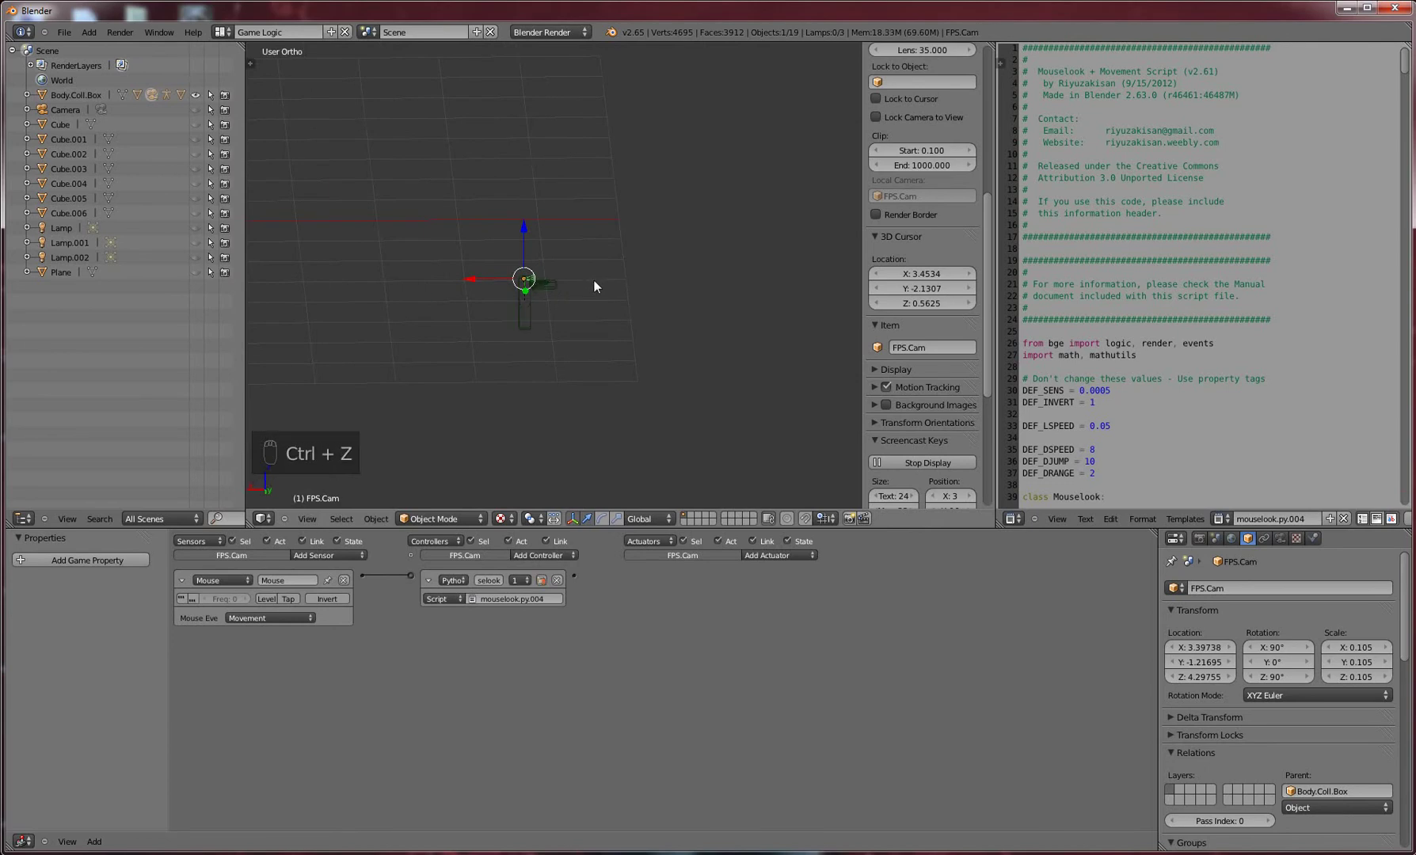
Start the game from the player's camera to test walking on the red floor
key(alt+h)
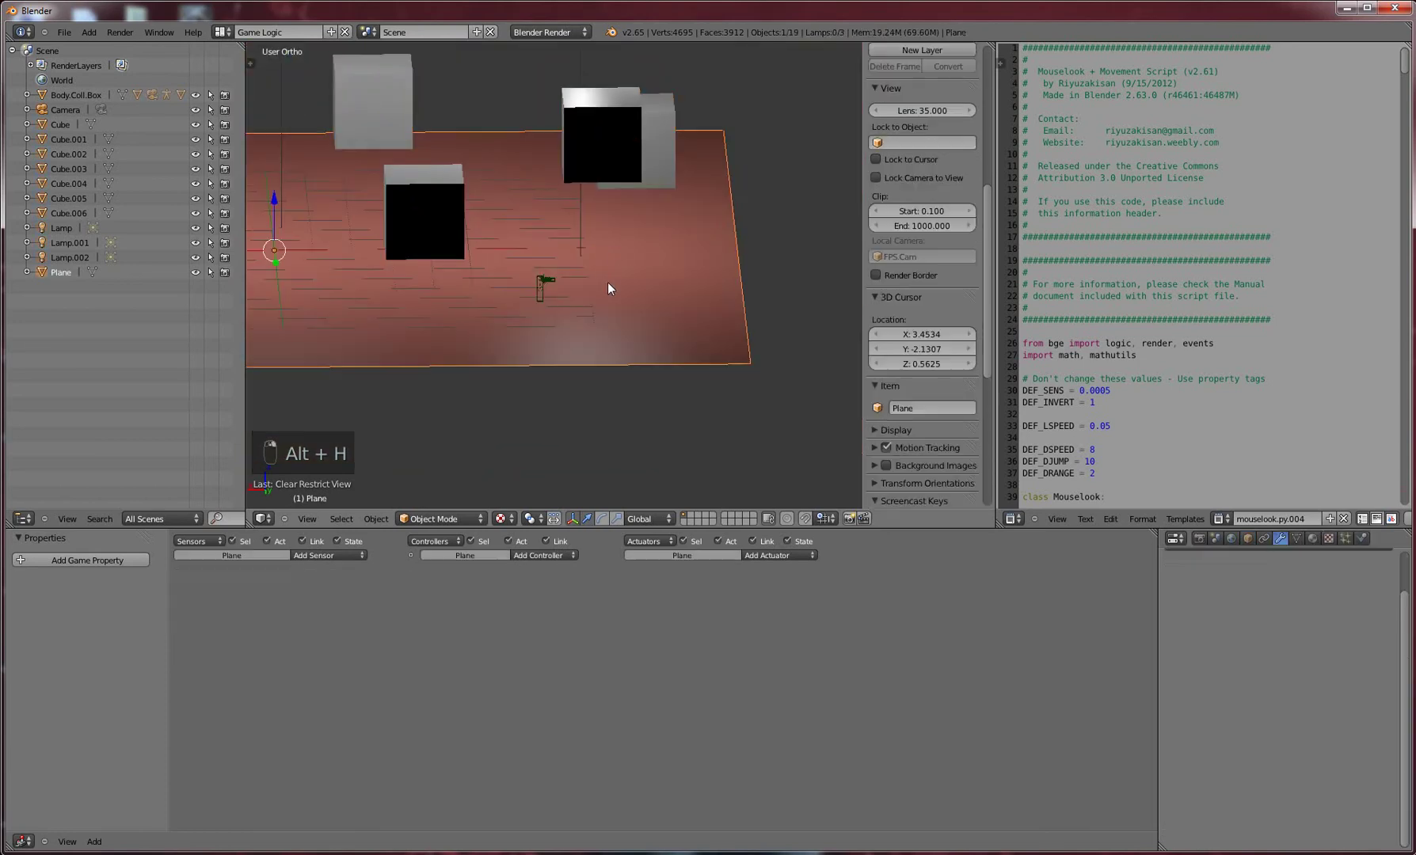
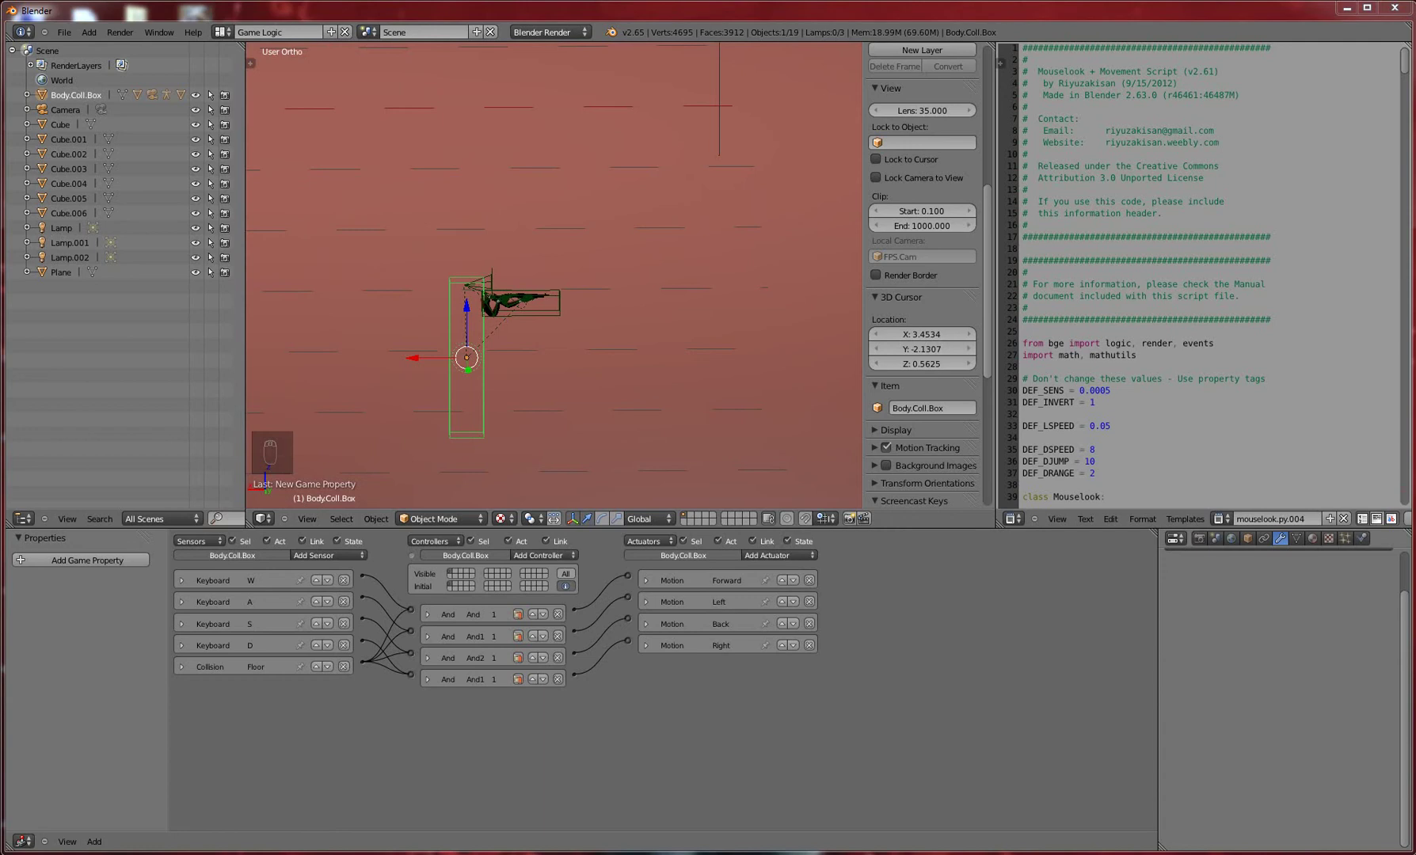
View the scene through the FPS.Cam player camera with Numpad 0
key(KP_0)
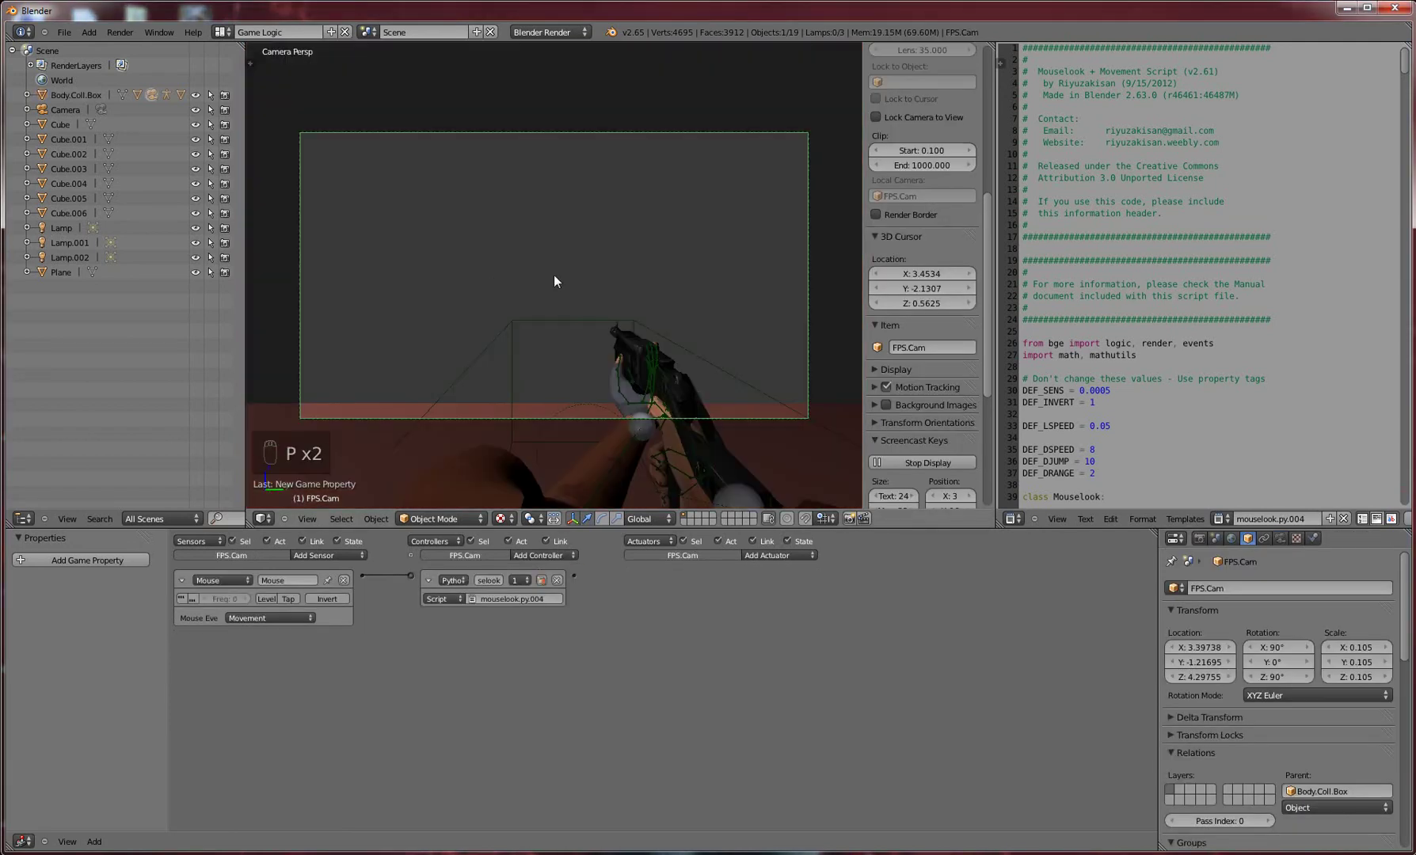
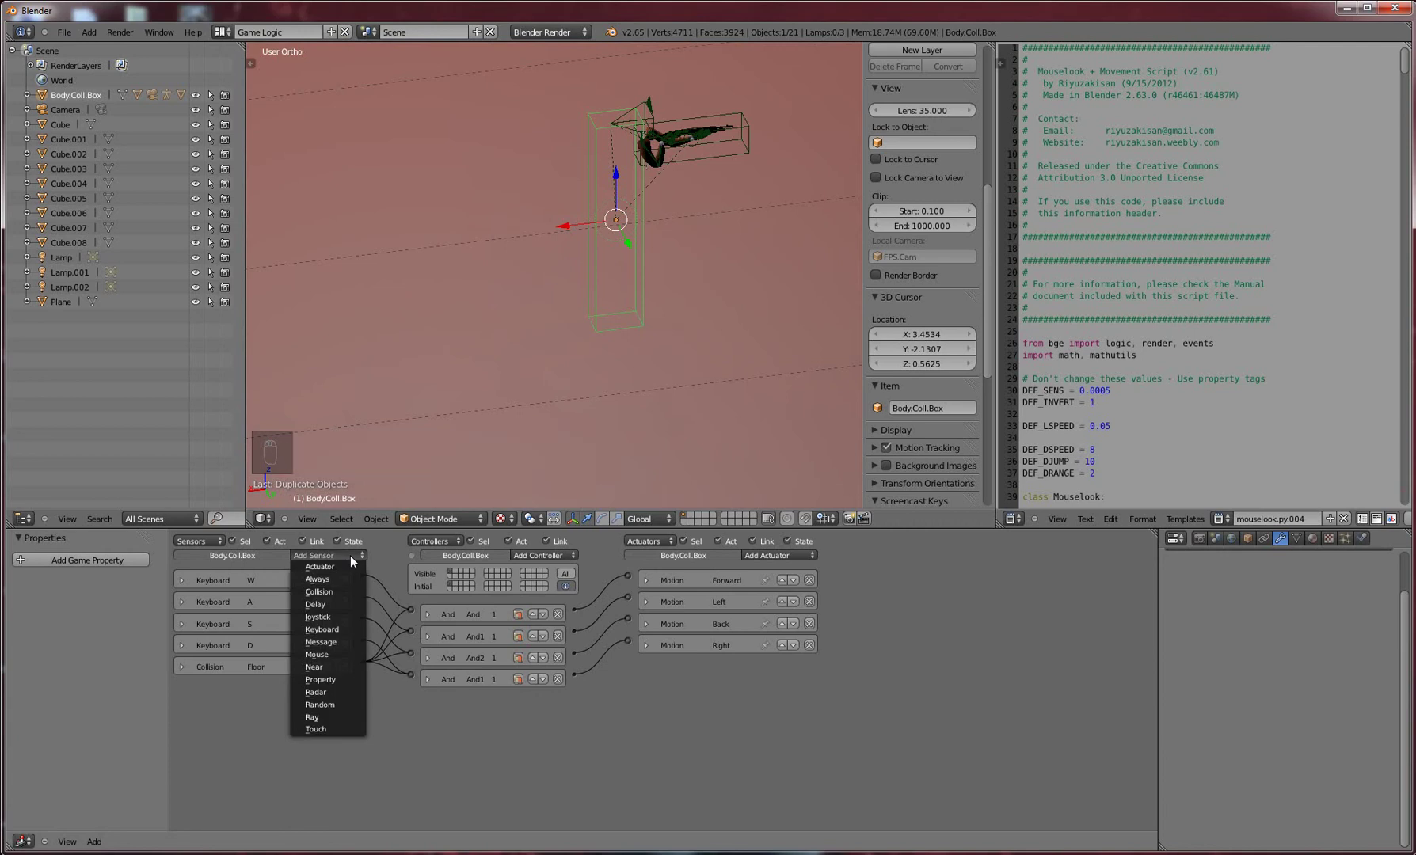
Add a Motion actuator with linear velocity X -1.50, Y 1.00 and link it to a controller
drag(356, 562, 794, 557)
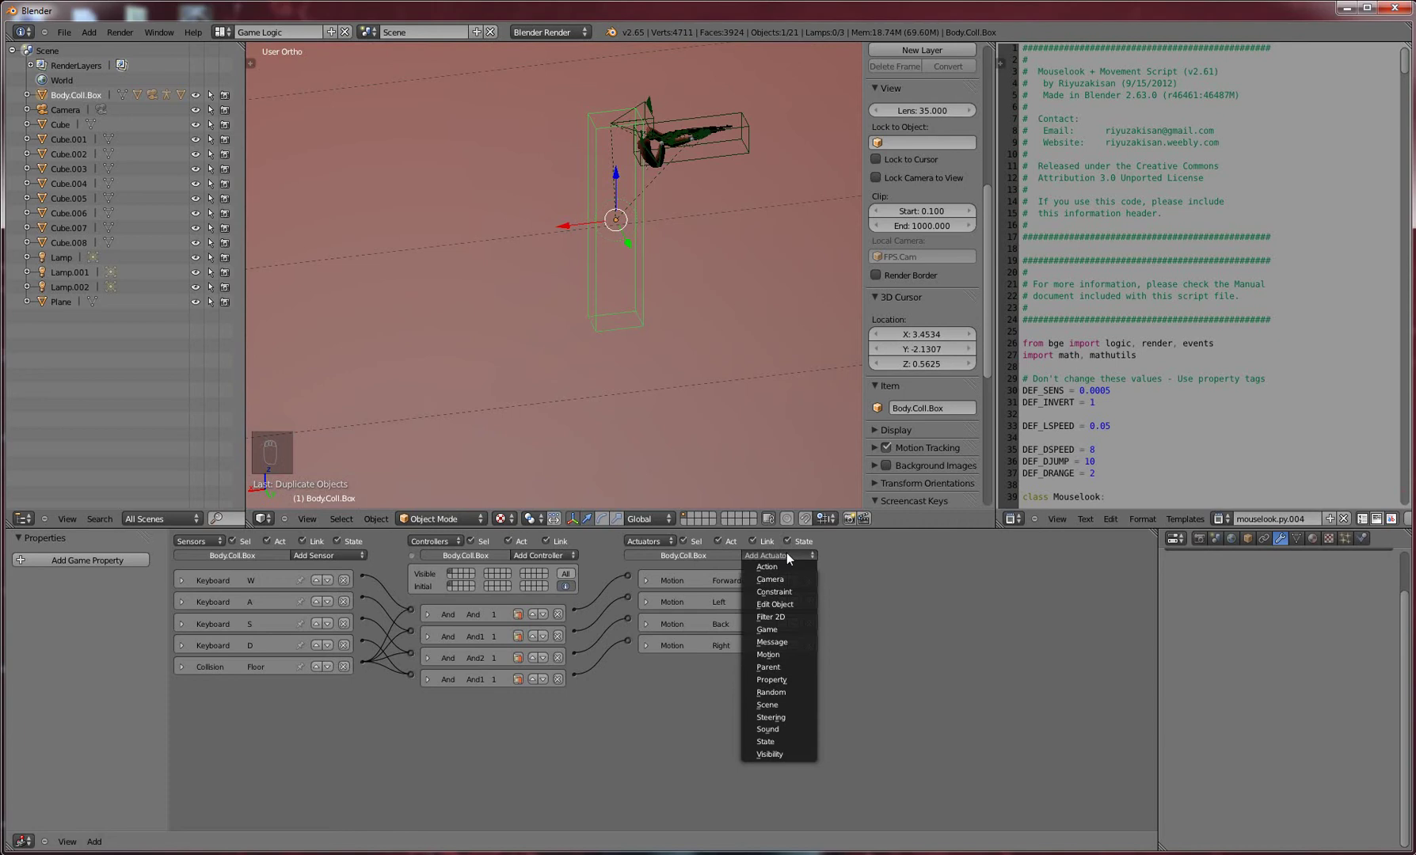
drag(791, 654, 703, 787)
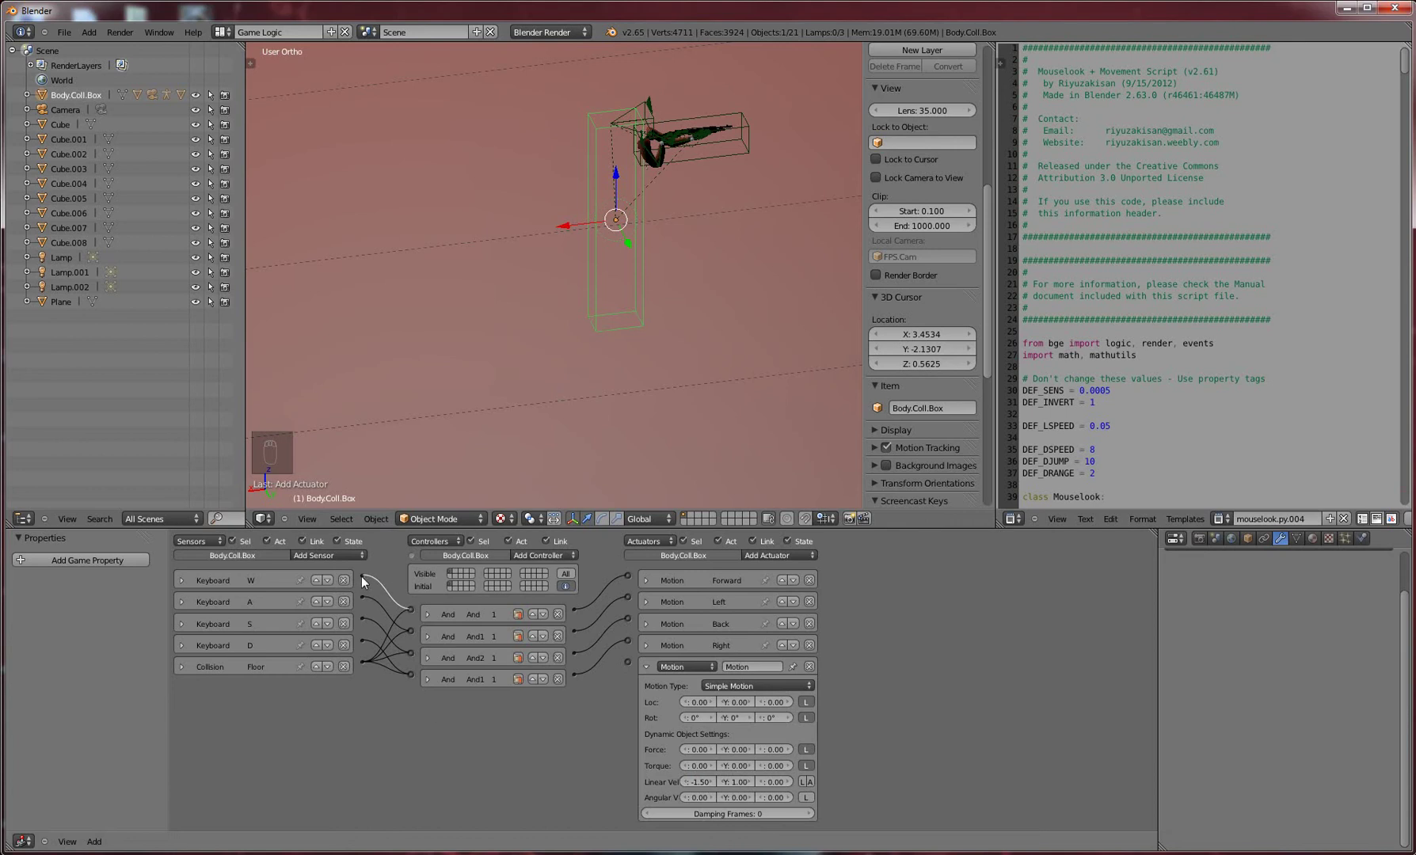
drag(548, 563, 363, 622)
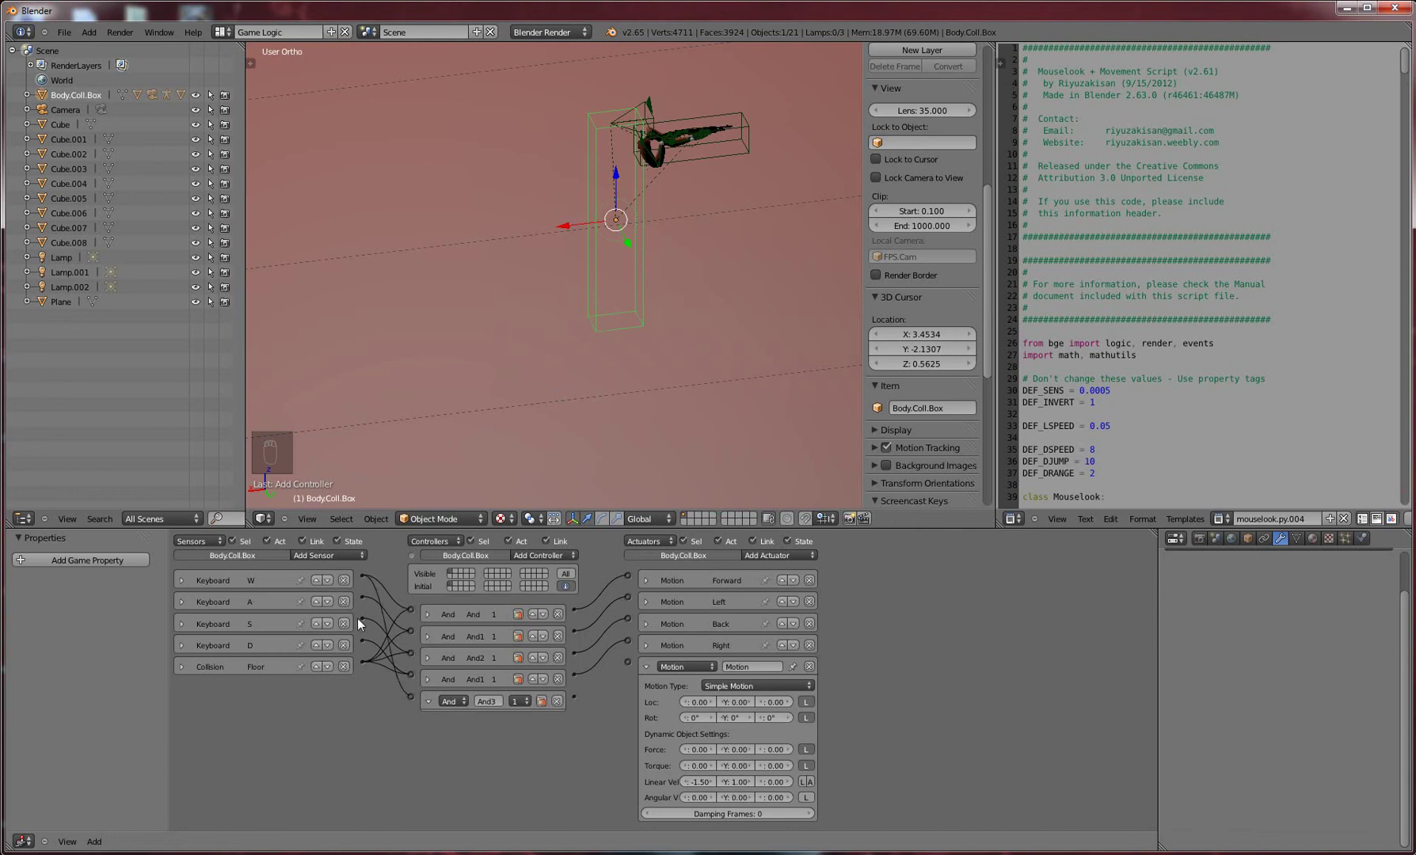
click(367, 645)
click(399, 676)
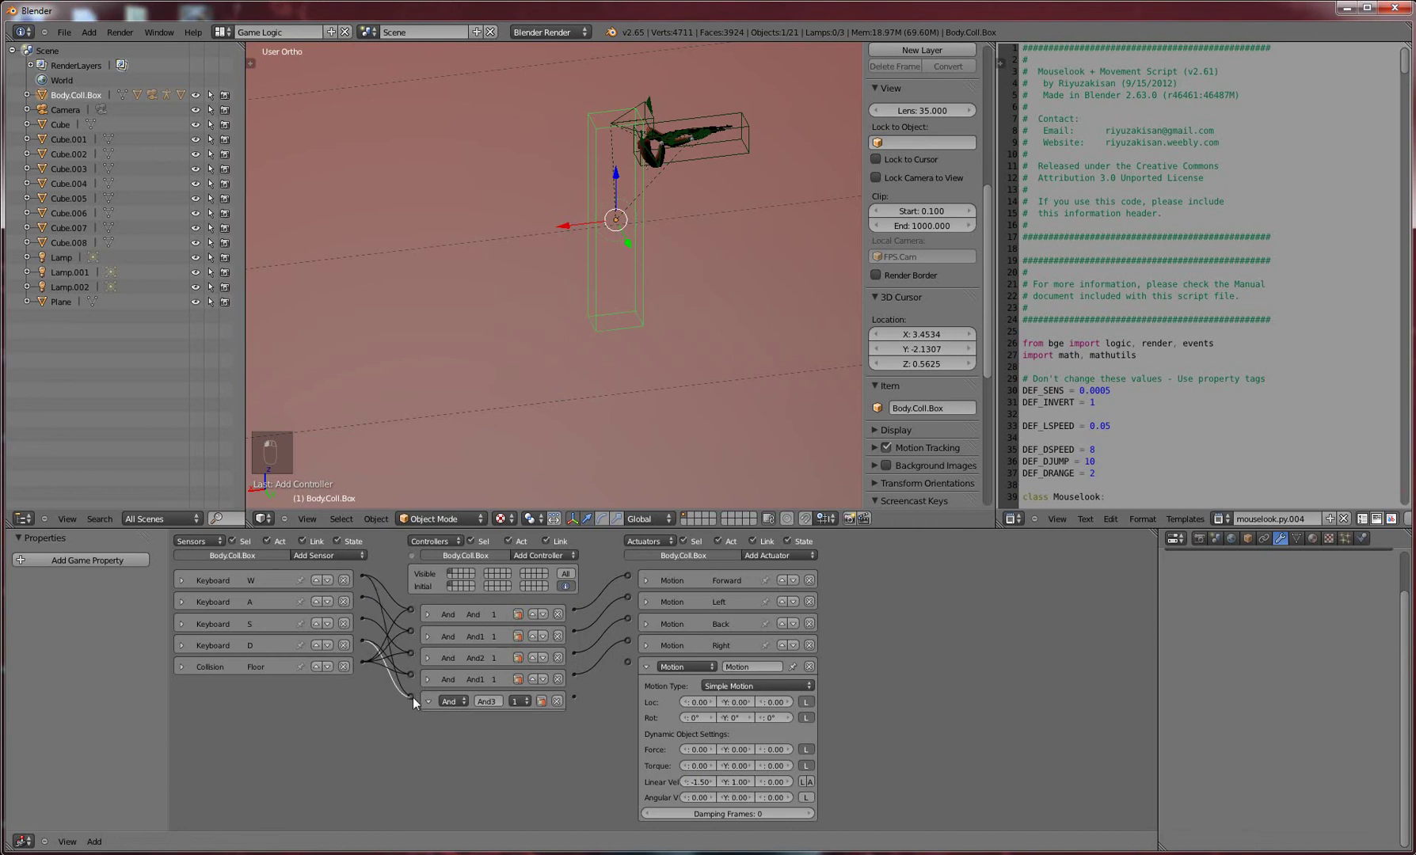
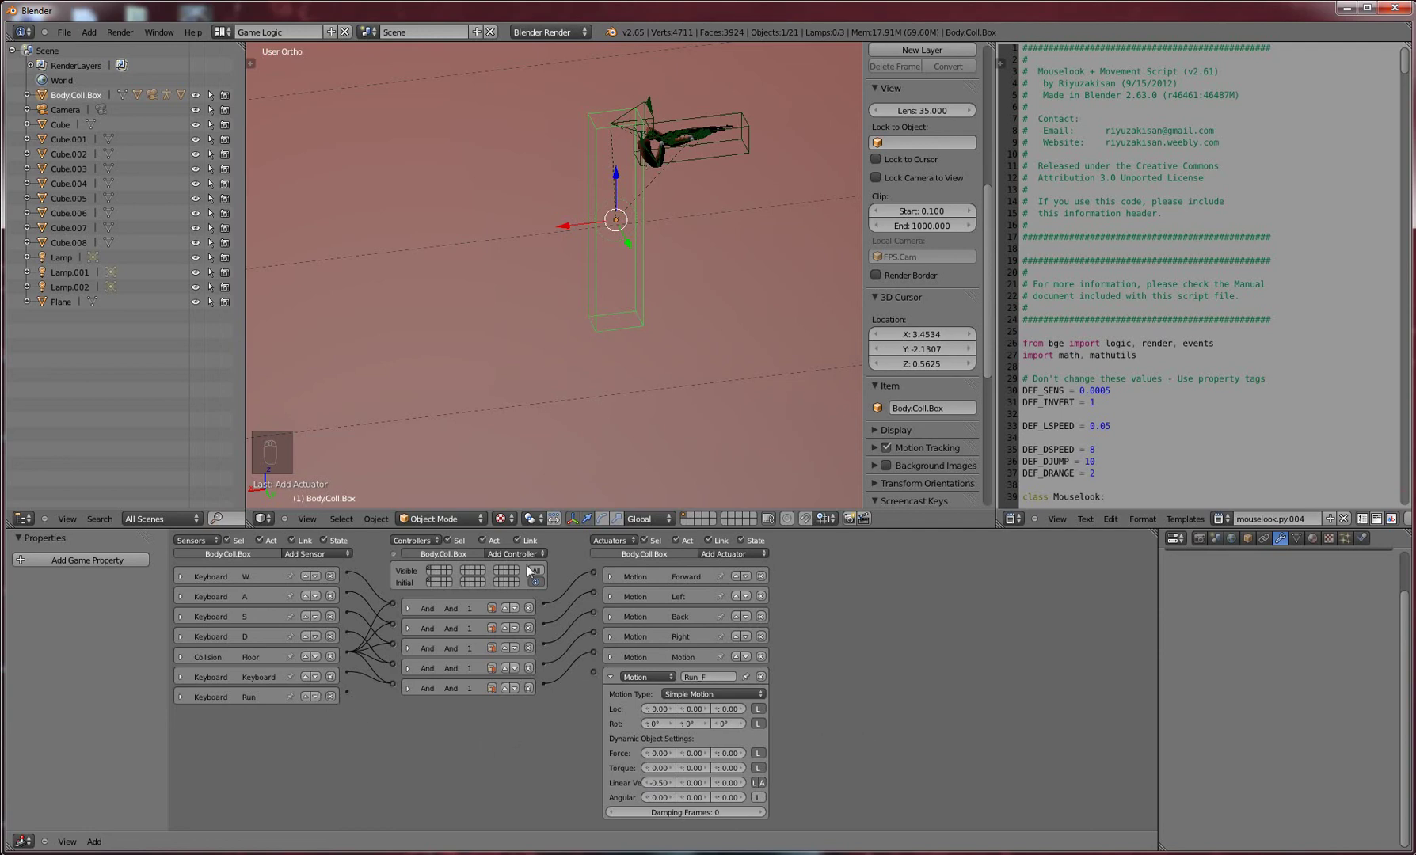
Select FPS.Cam in the 3D view and look through it with Numpad 0
drag(540, 560, 445, 655)
drag(361, 697, 375, 608)
click(352, 576)
drag(396, 641, 486, 706)
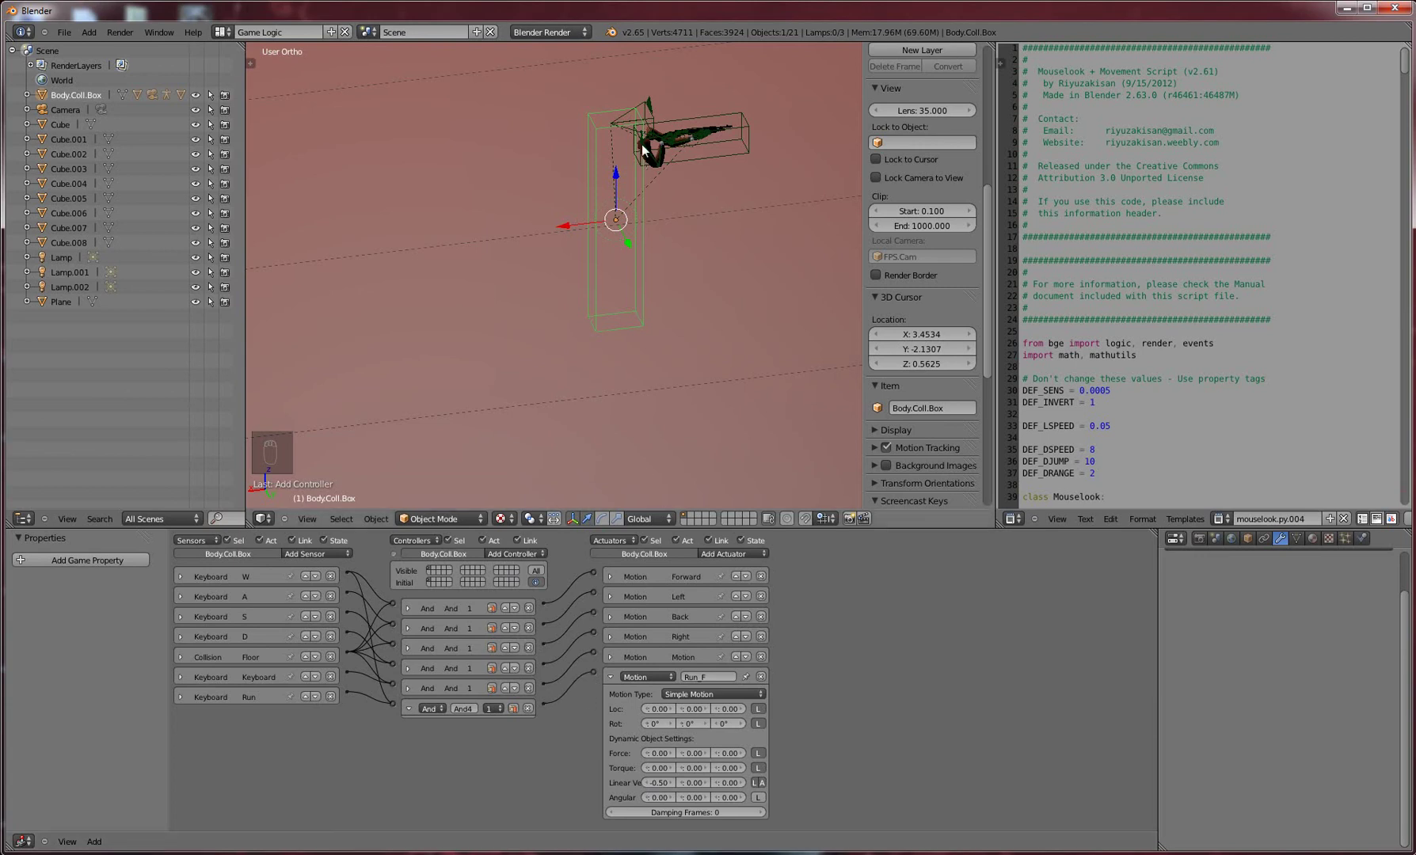
key(KP_0)
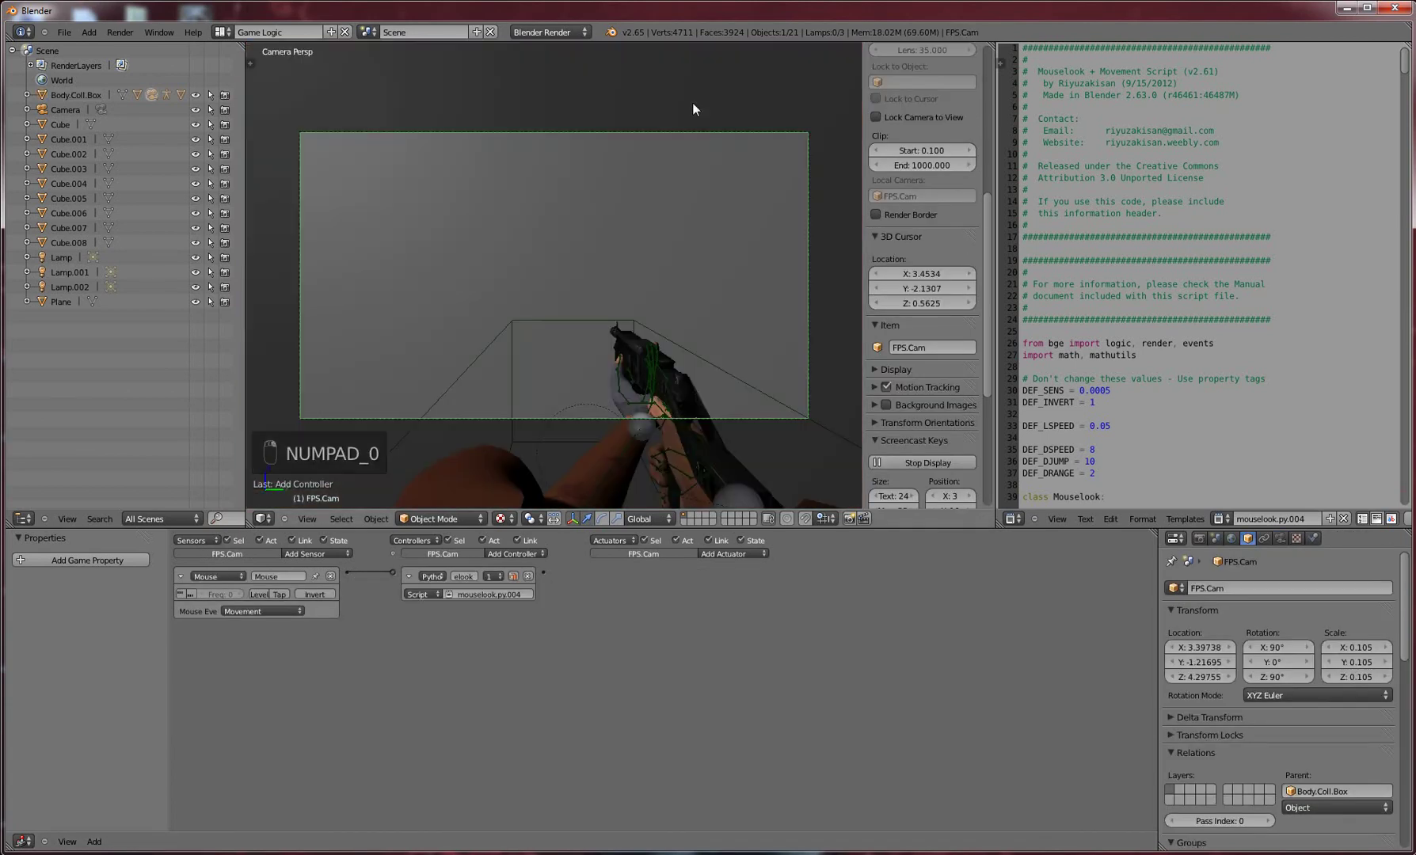